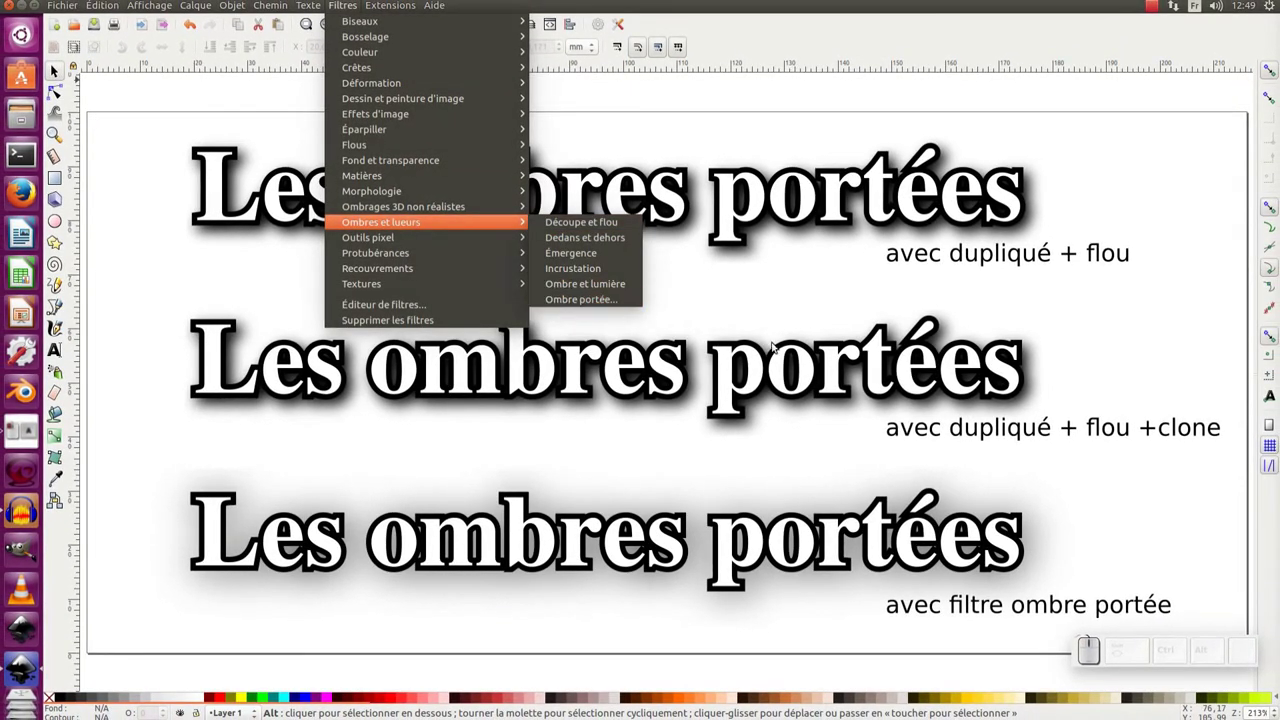
Step: Dismiss the Filters menu without applying anything to the example document
left_click(1052, 298)
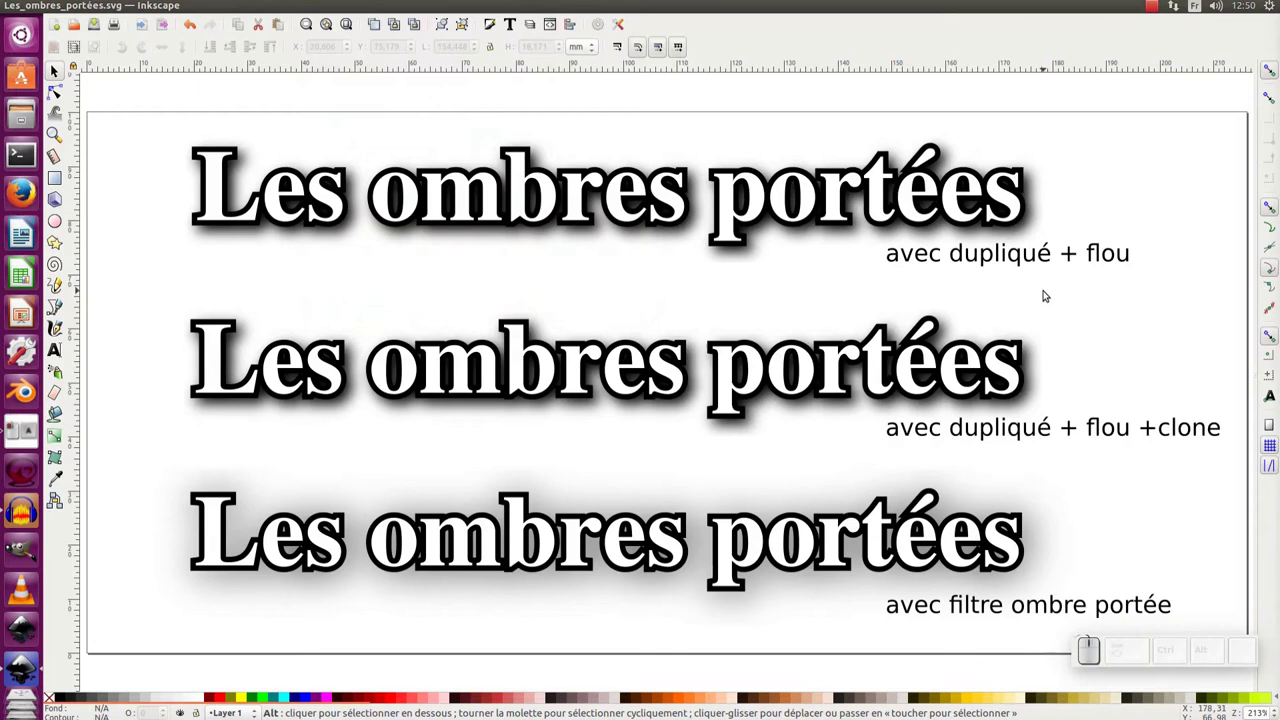
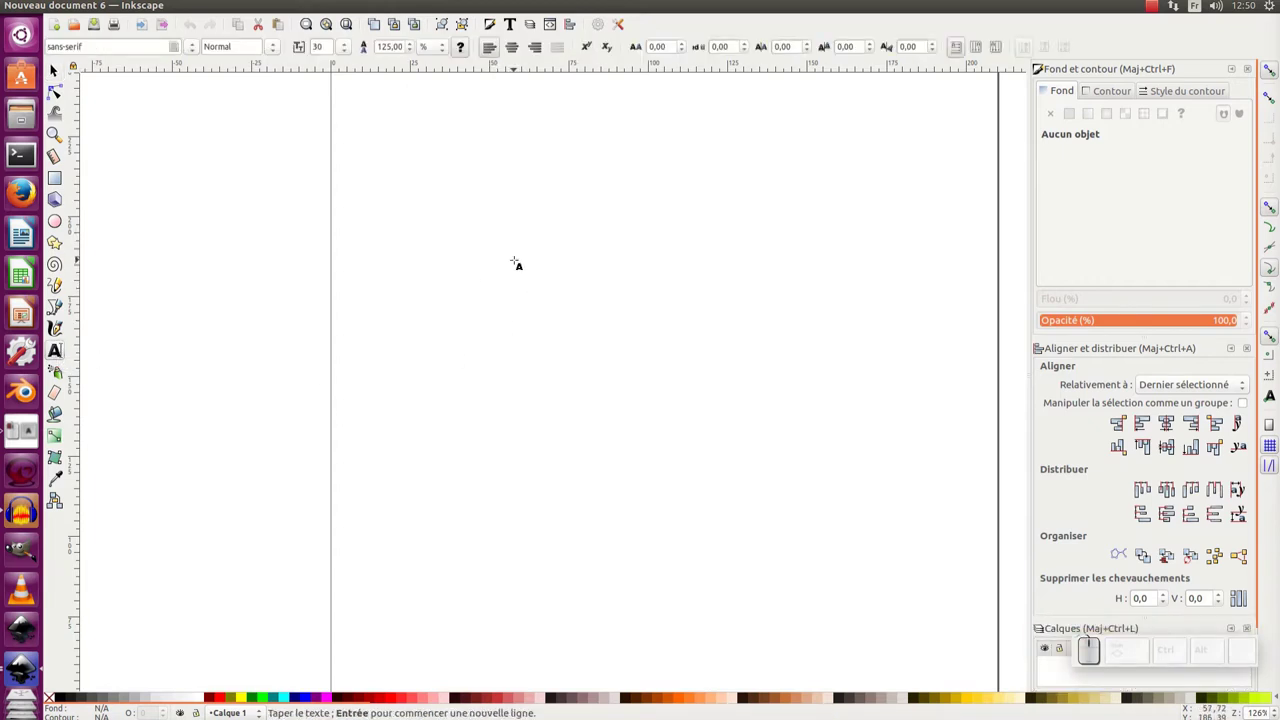
Step: Write the title 'Les ombres portées' on the page
key("shift+space")
key("shift+space")
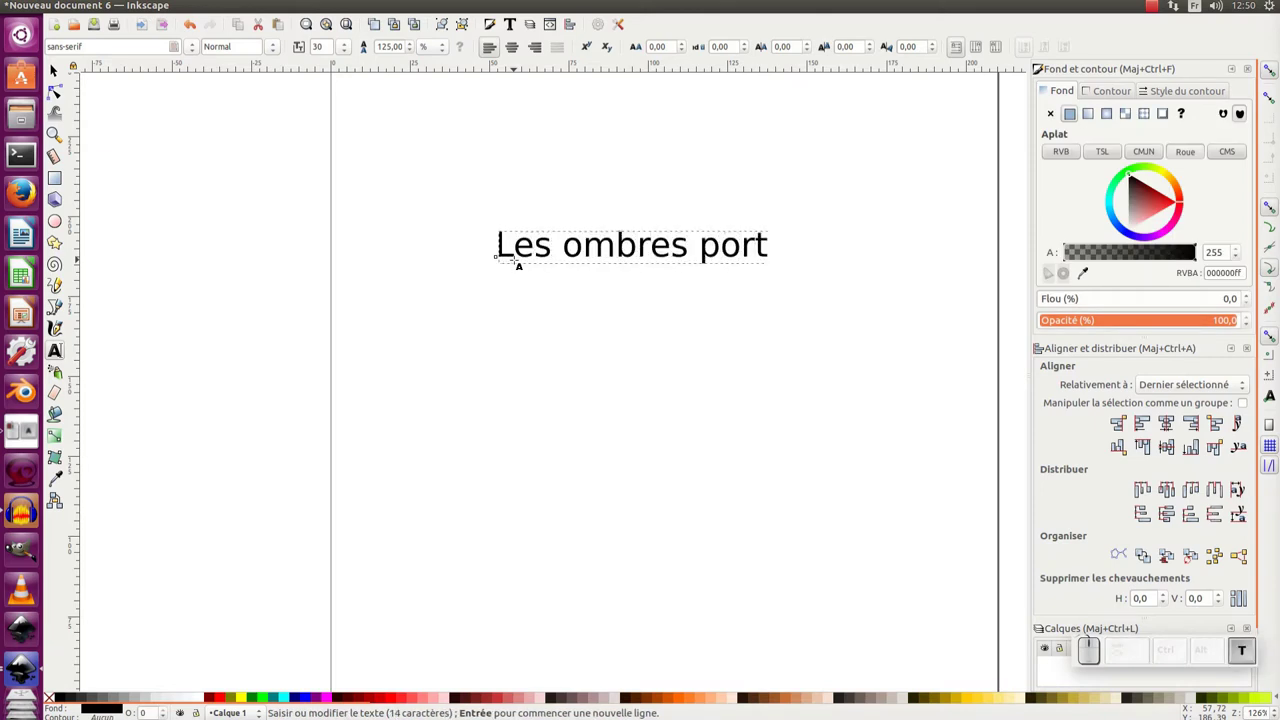
key("BackSpace")
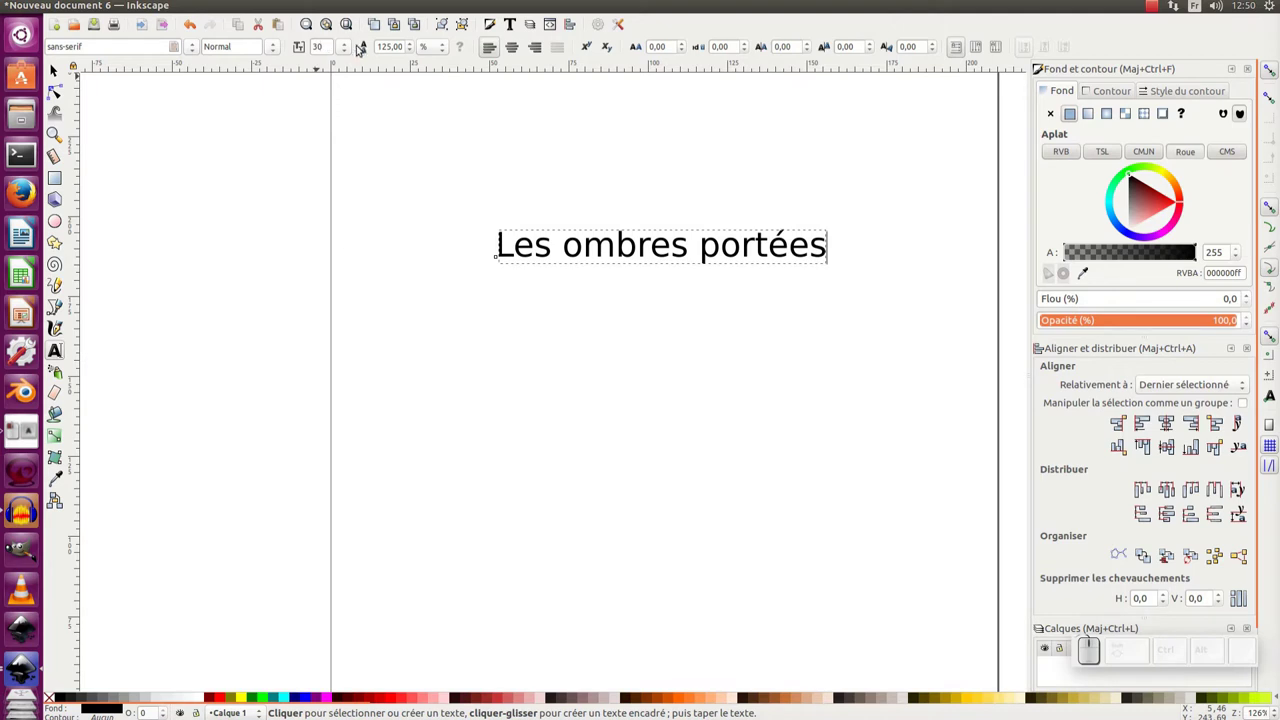
Step: Raise the title's font size to 56 from the preset size list
left_click(349, 47)
left_click(343, 392)
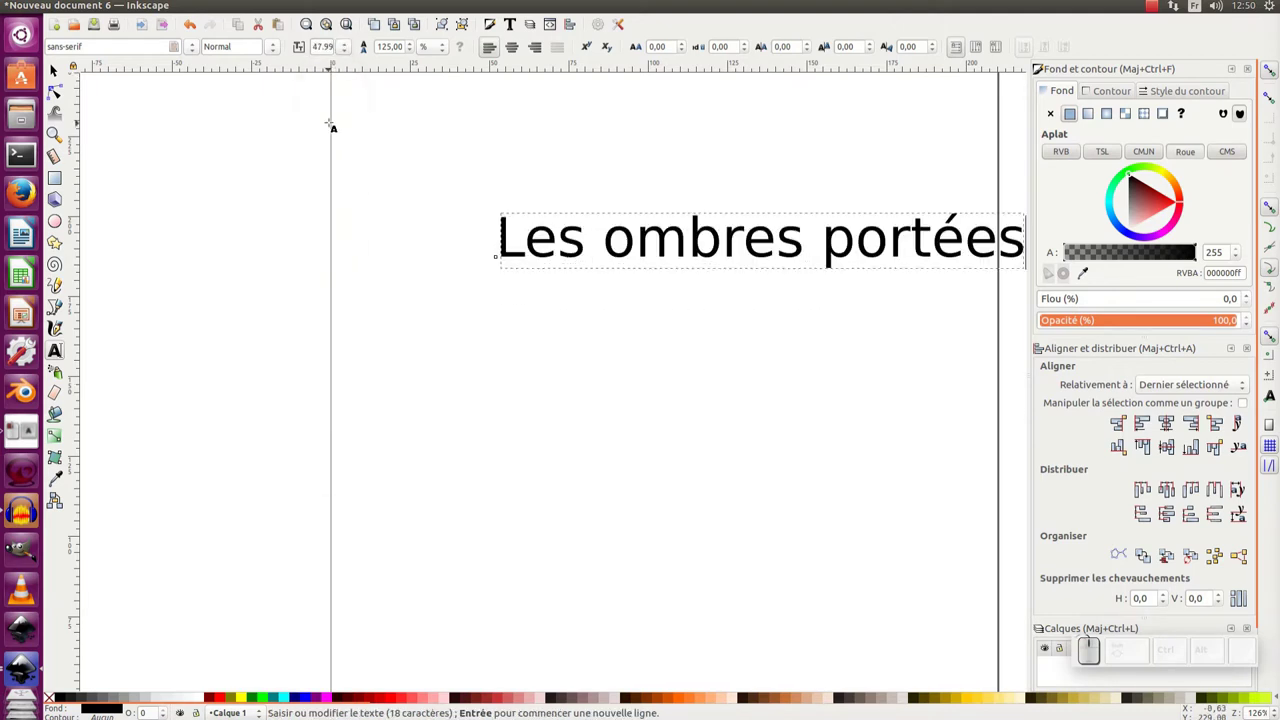
left_click(346, 46)
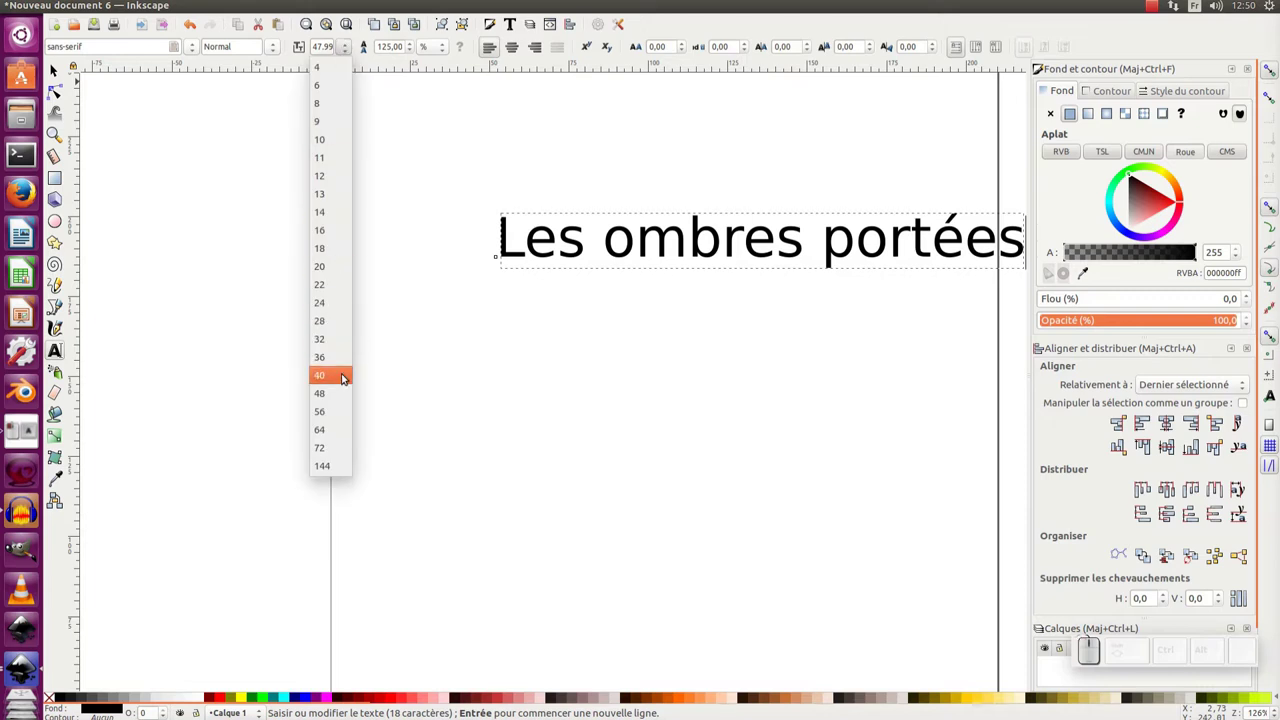
left_click(329, 412)
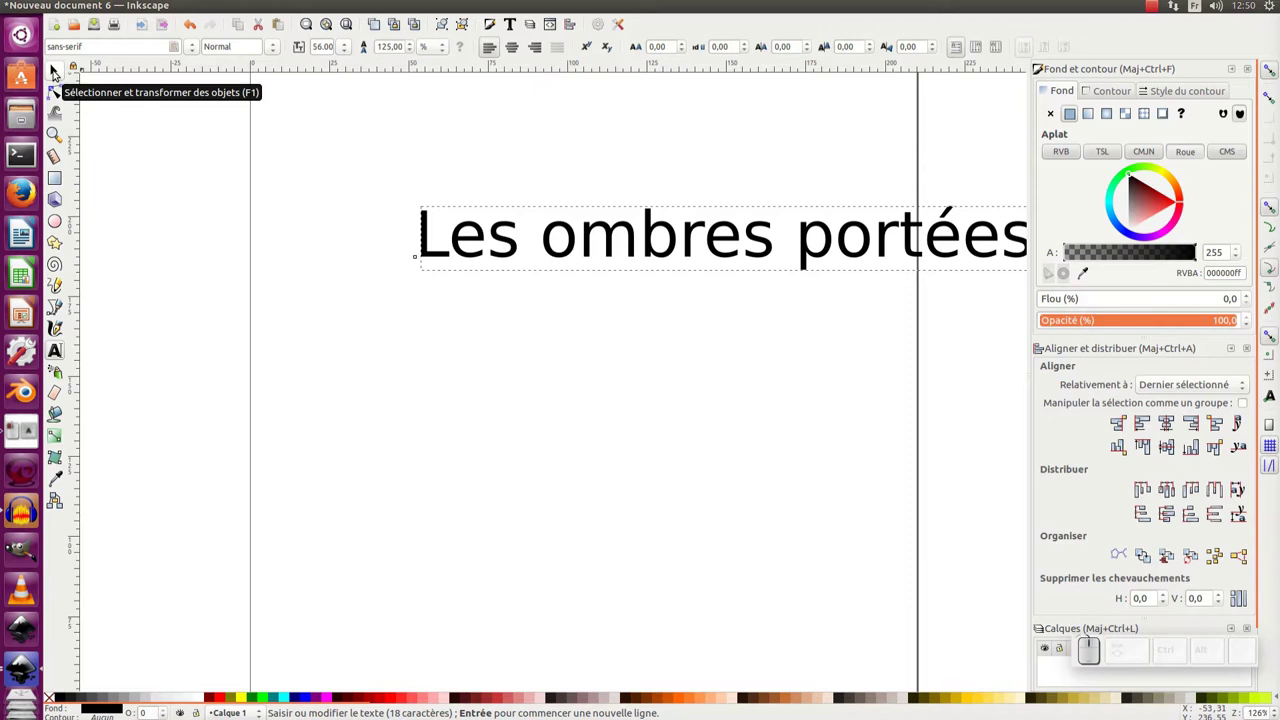
Step: Select the title and stretch it wider across the page to about 64.57 pt
left_click(53, 70)
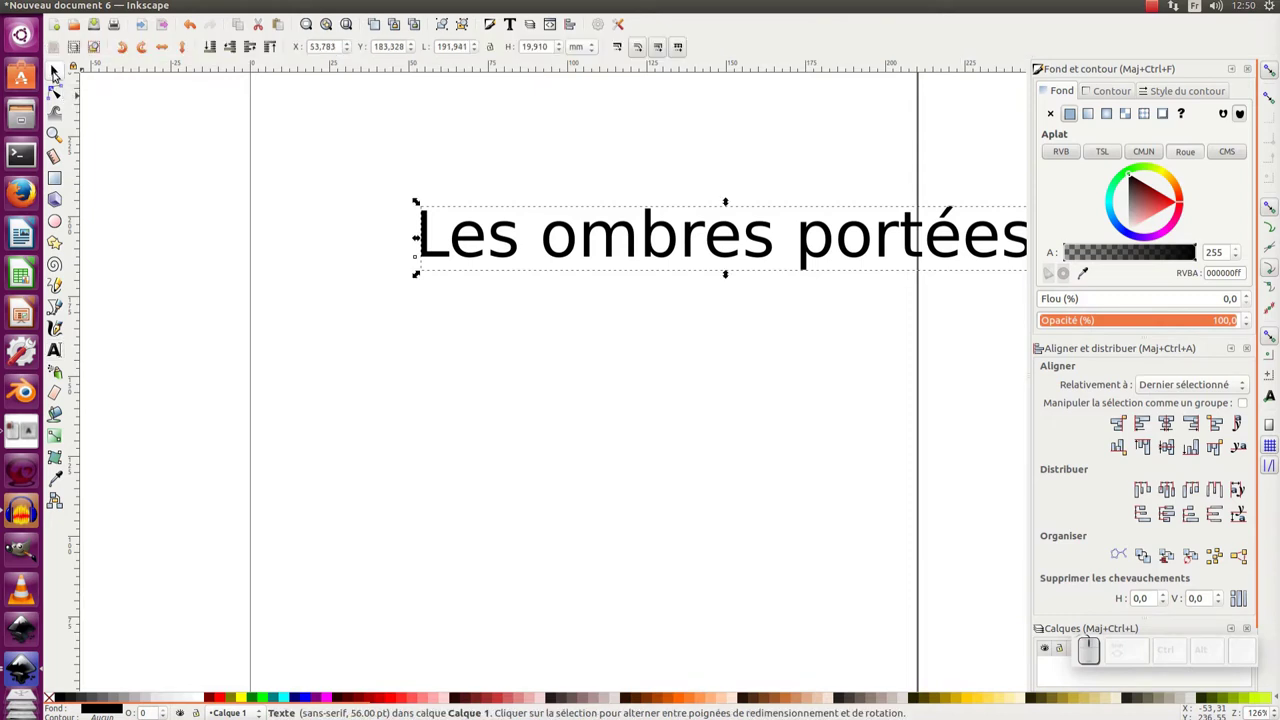
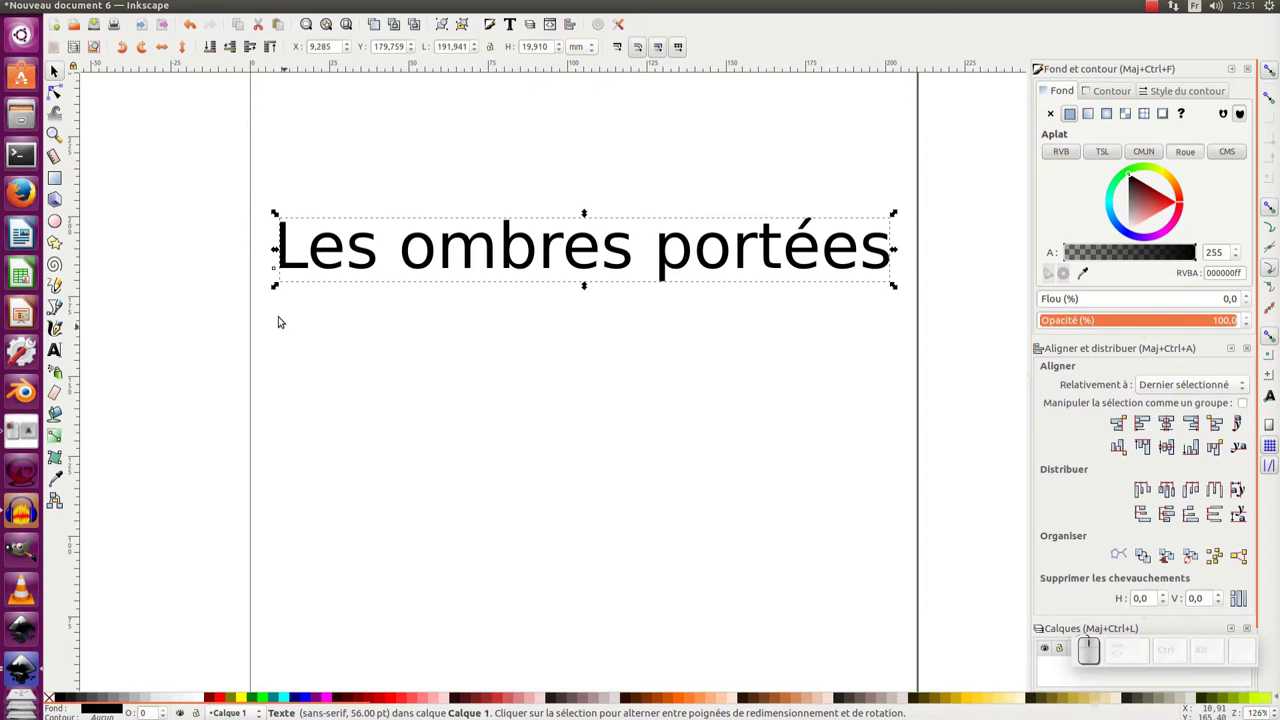
left_click_drag(282, 287, 236, 340)
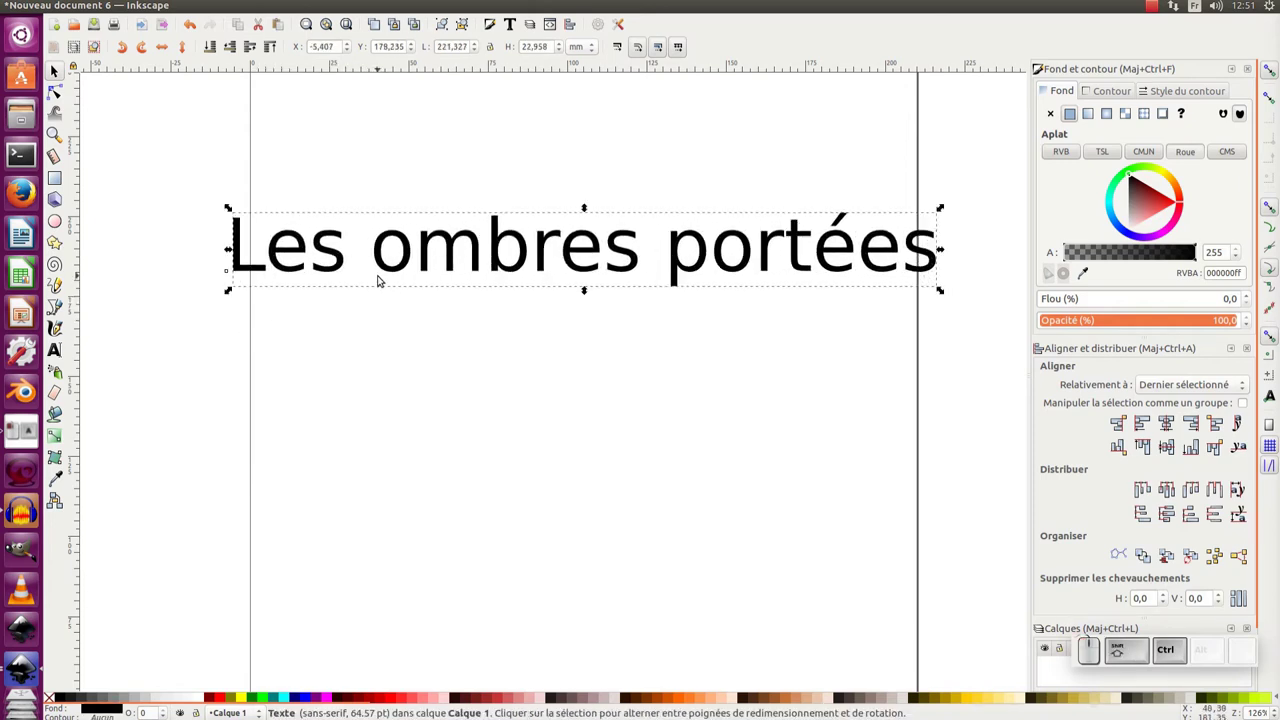
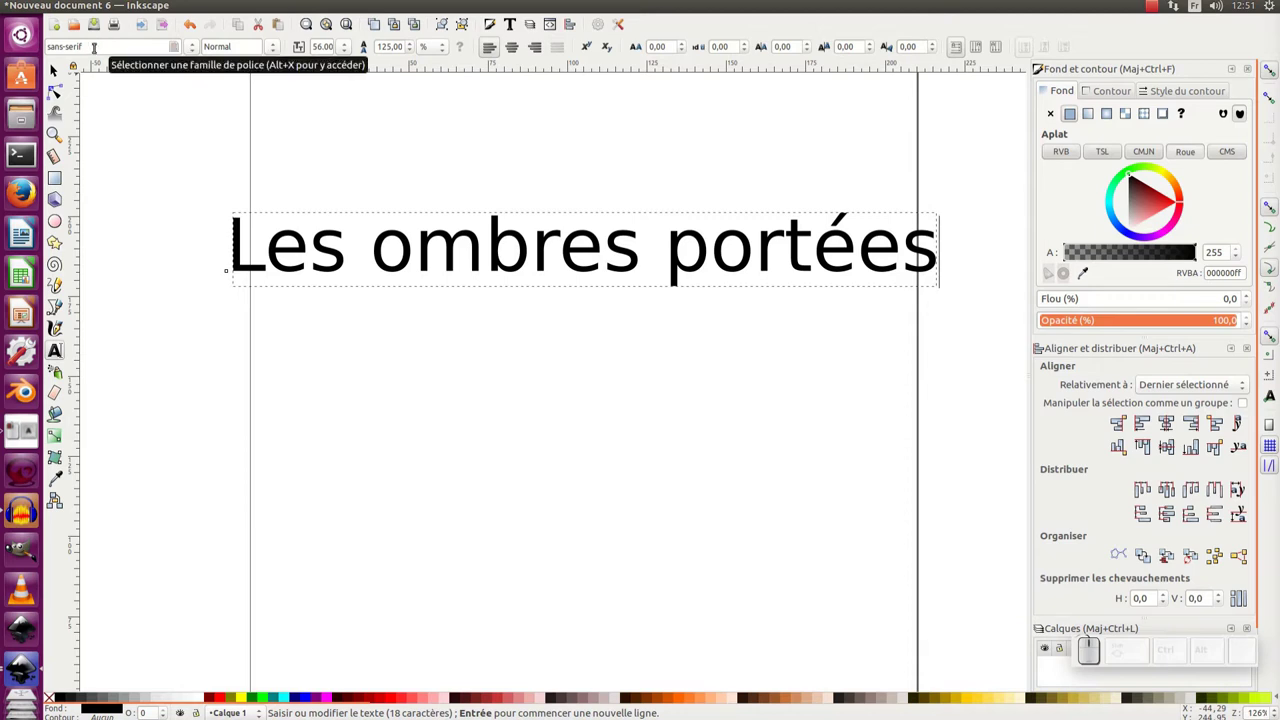
Step: Scroll through the font family list past serif and STIX variants looking for Impact
scroll("down", 3)
scroll("down", 3)
scroll("down", 3)
scroll("down", 3)
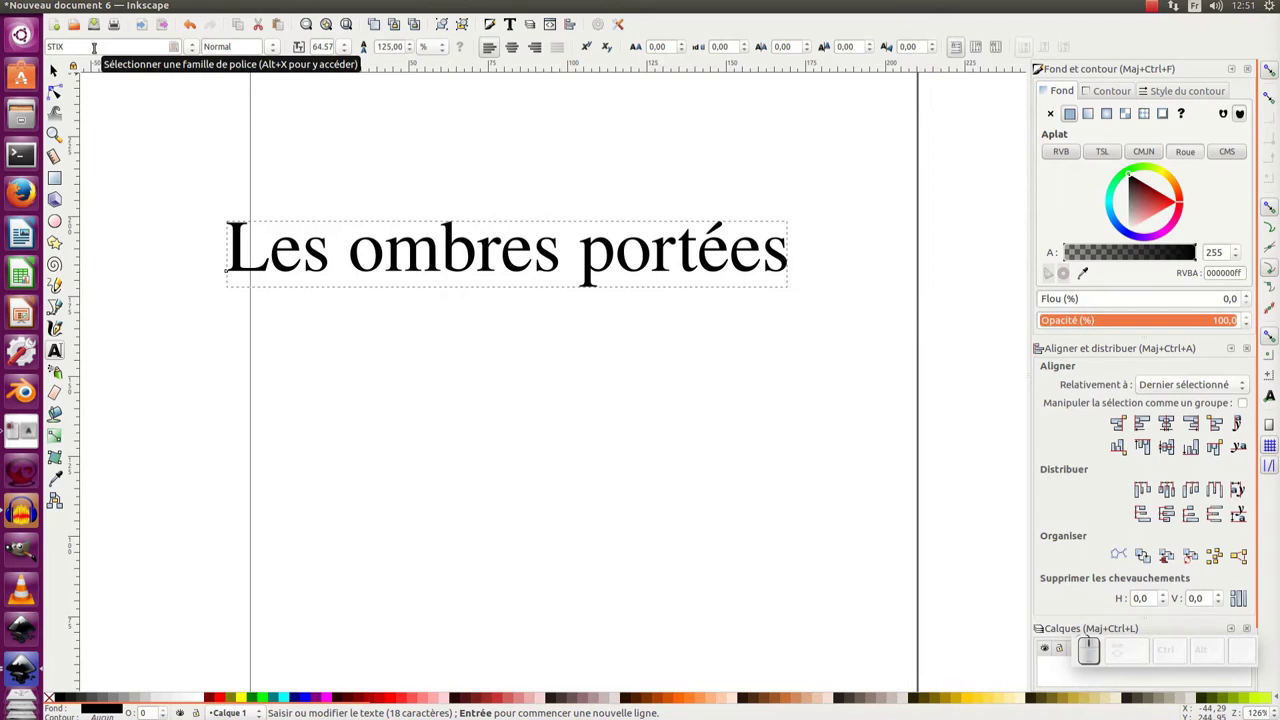
scroll("down", 3)
scroll("down", 3)
scroll("down", 3)
scroll("up", 3)
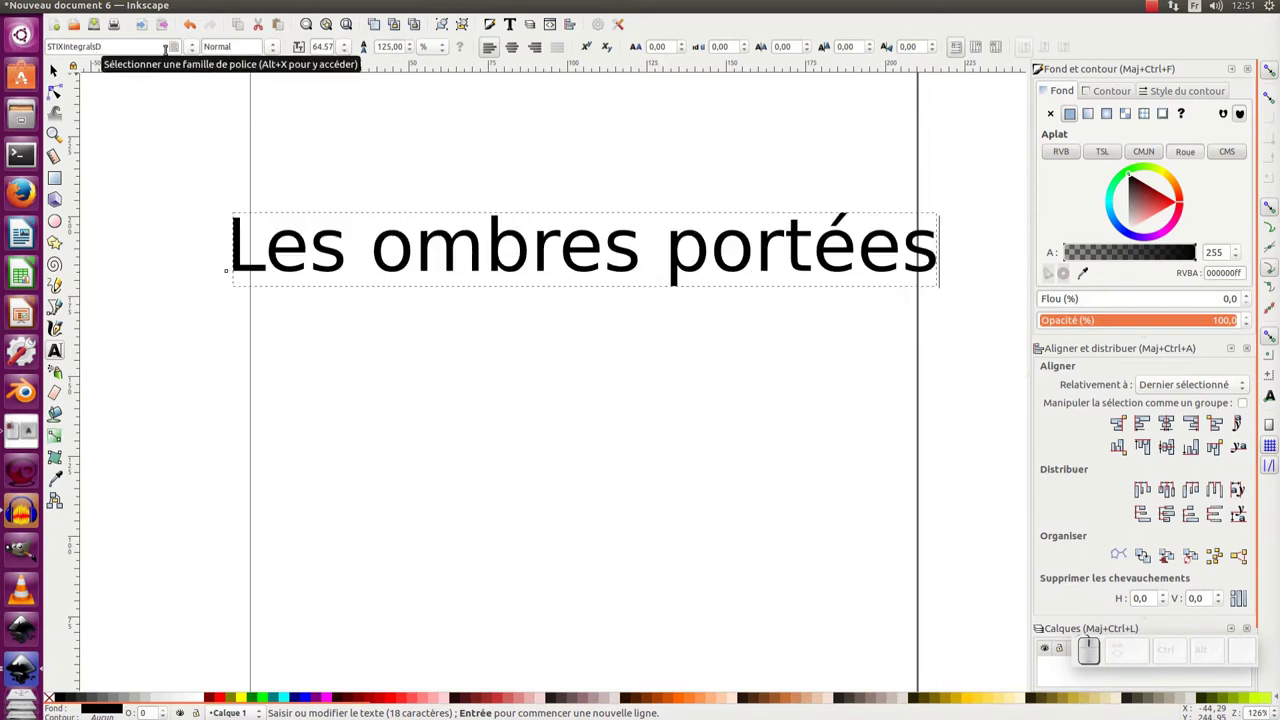
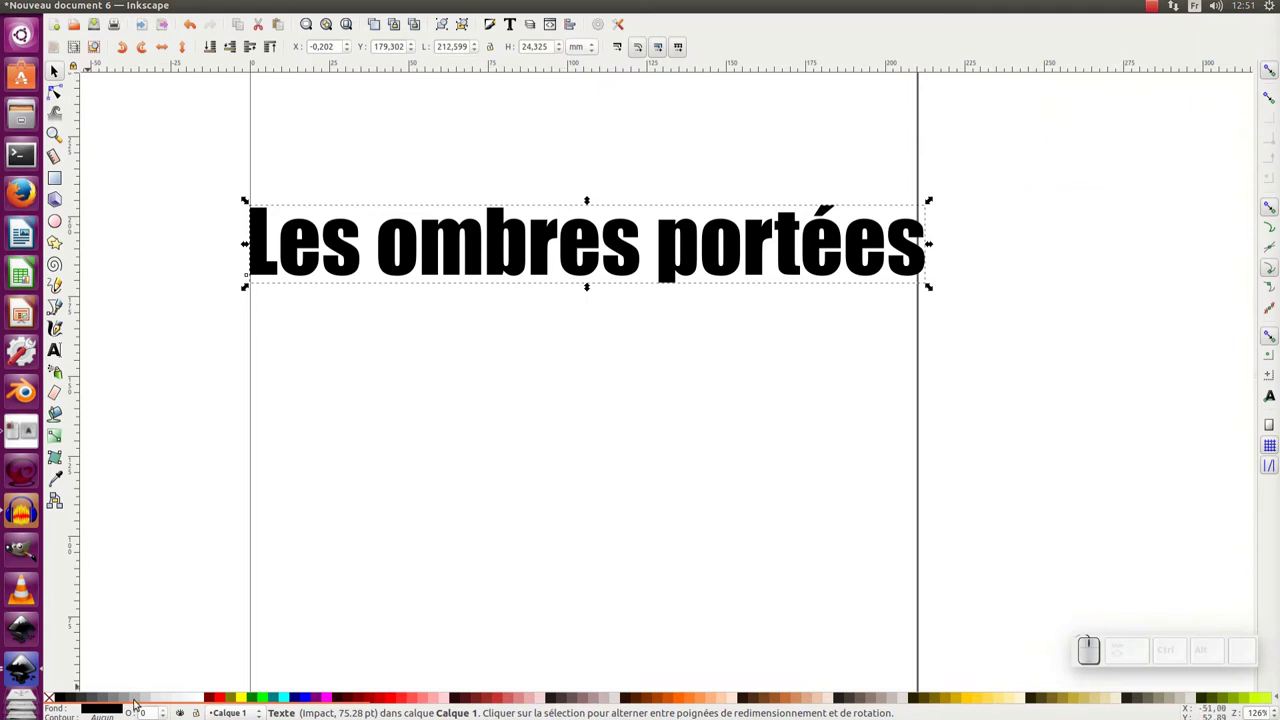
Step: Try a cyan palette fill on the title and give it a red outline
left_click(268, 697)
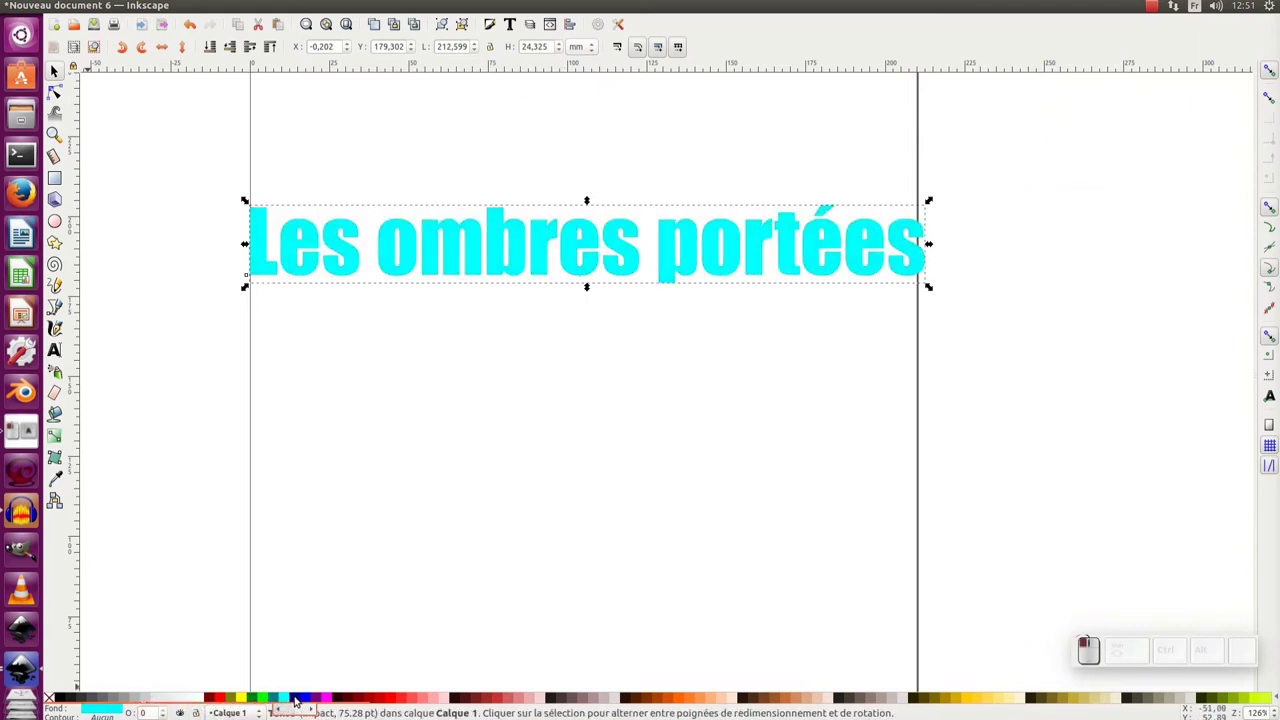
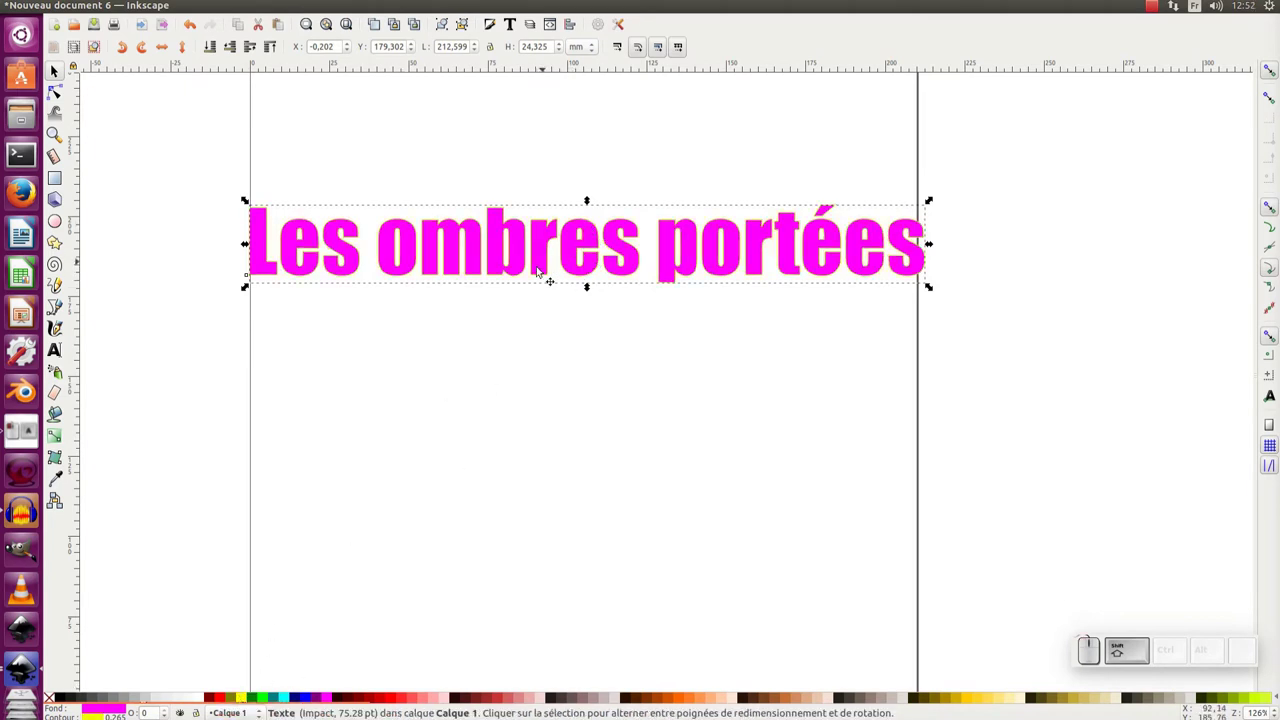
left_click(220, 697)
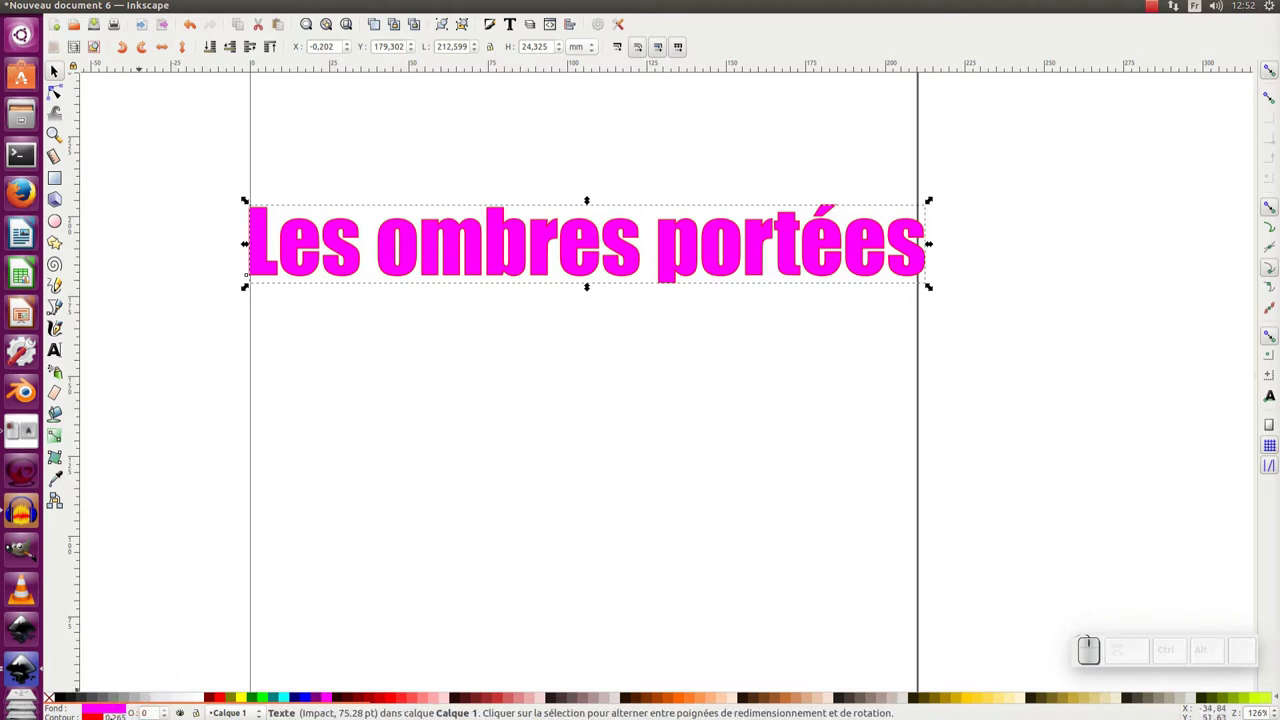
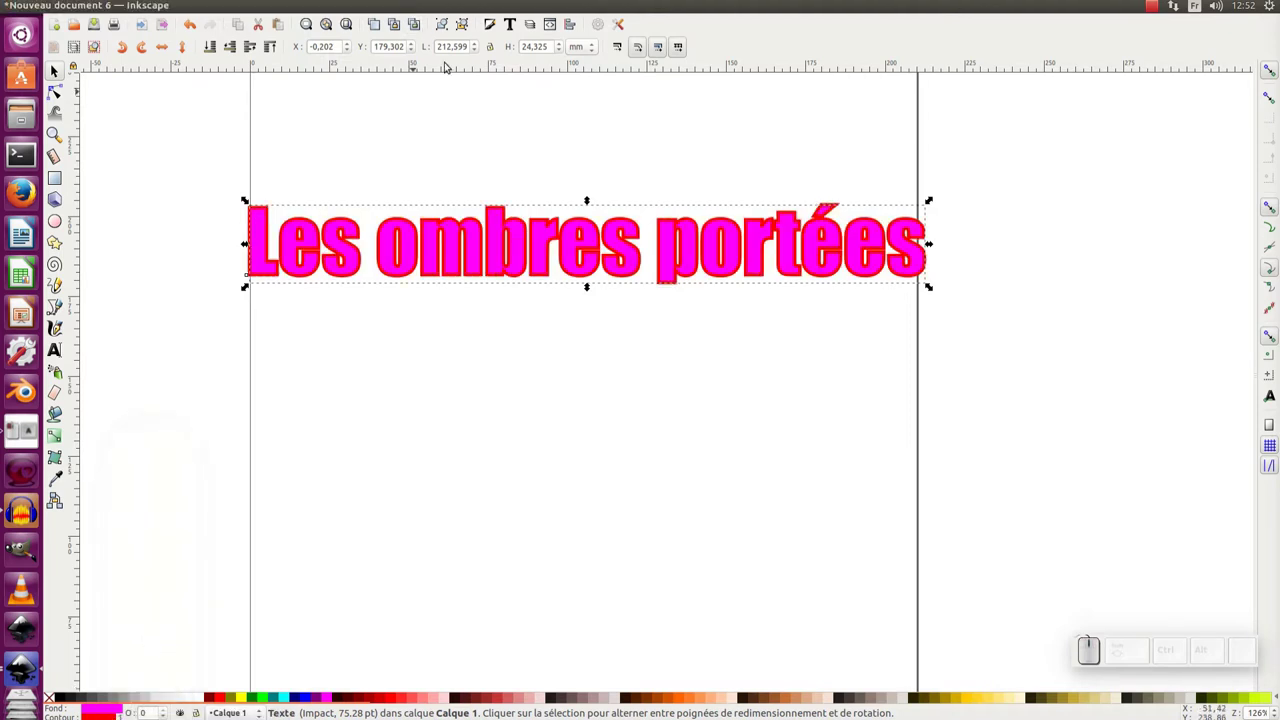
Step: Keep the title's fill flat and choose purple on the colour wheel in Fill and Stroke
left_click(491, 26)
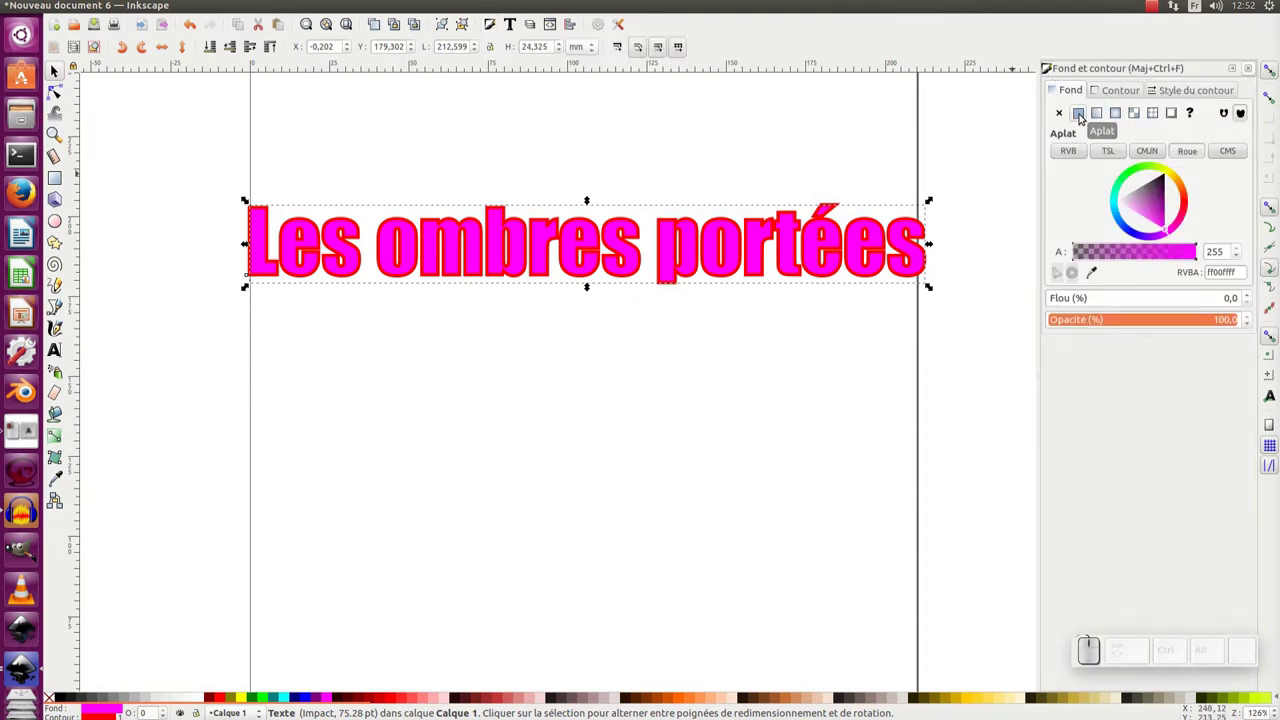
left_click(1082, 119)
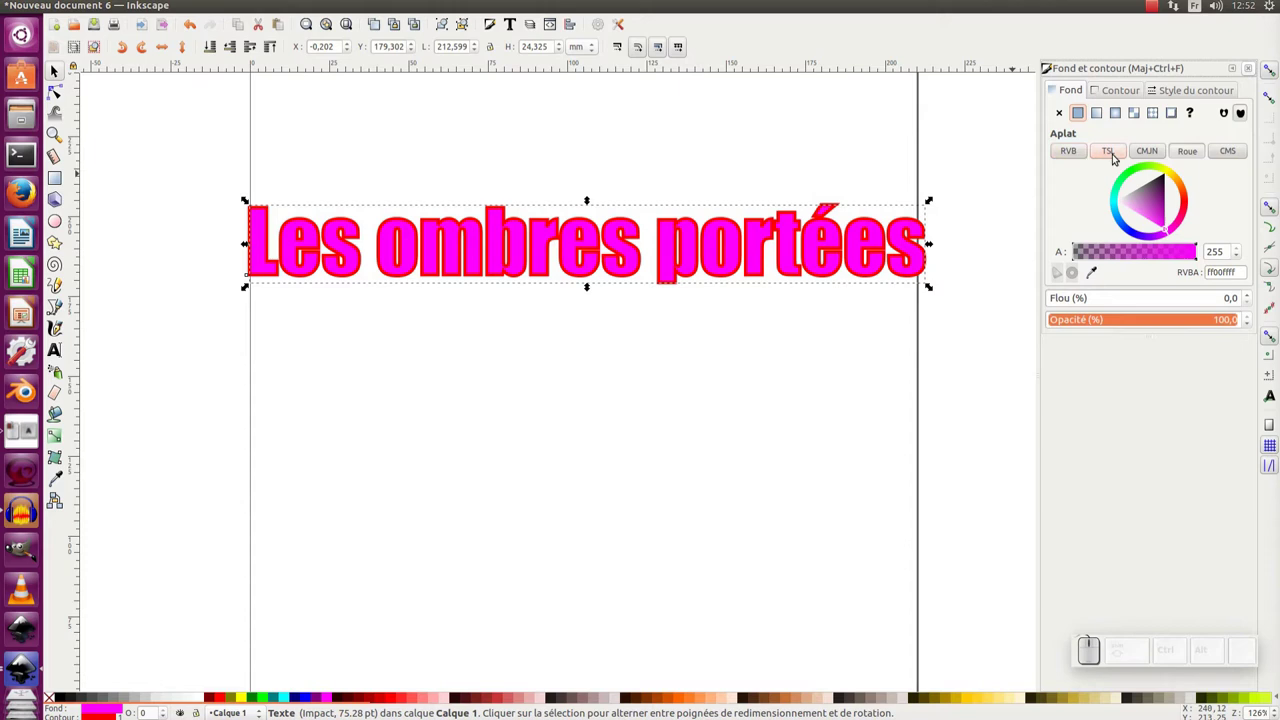
left_click(1190, 149)
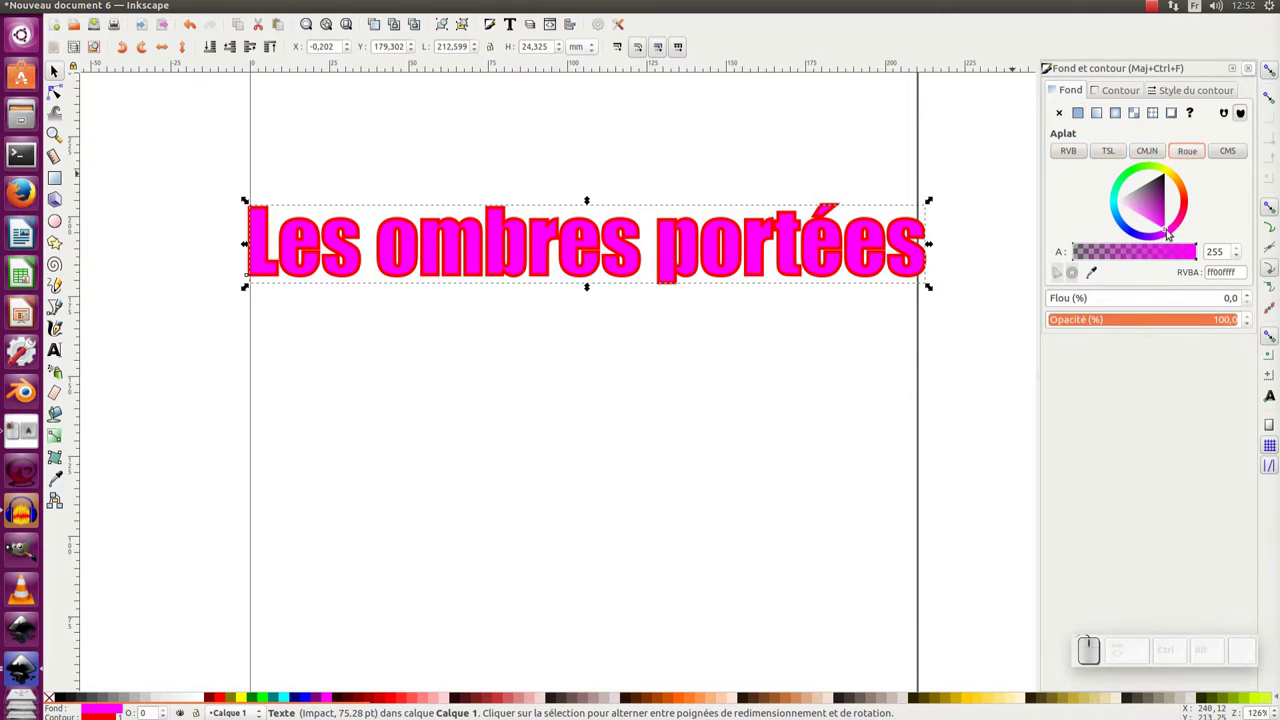
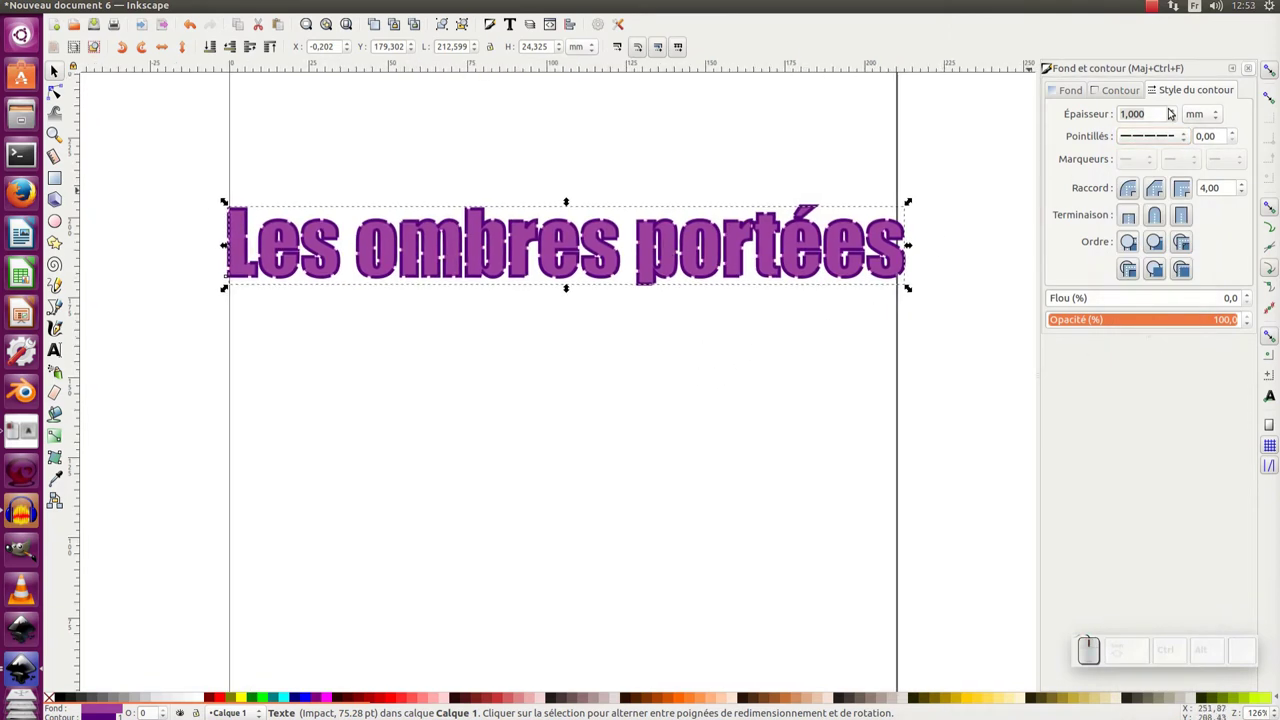
Step: Set the dark purple outline's dash pattern back to a solid line
left_click(1199, 115)
left_click(1154, 131)
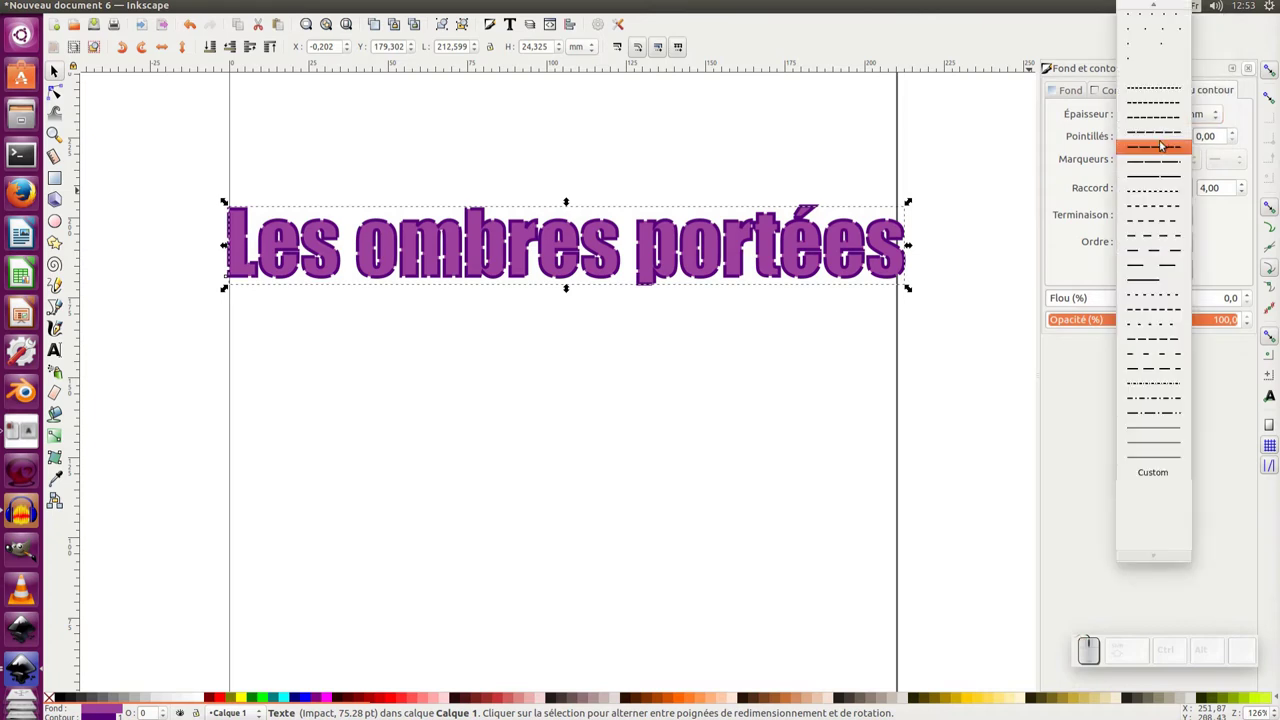
left_click(1160, 176)
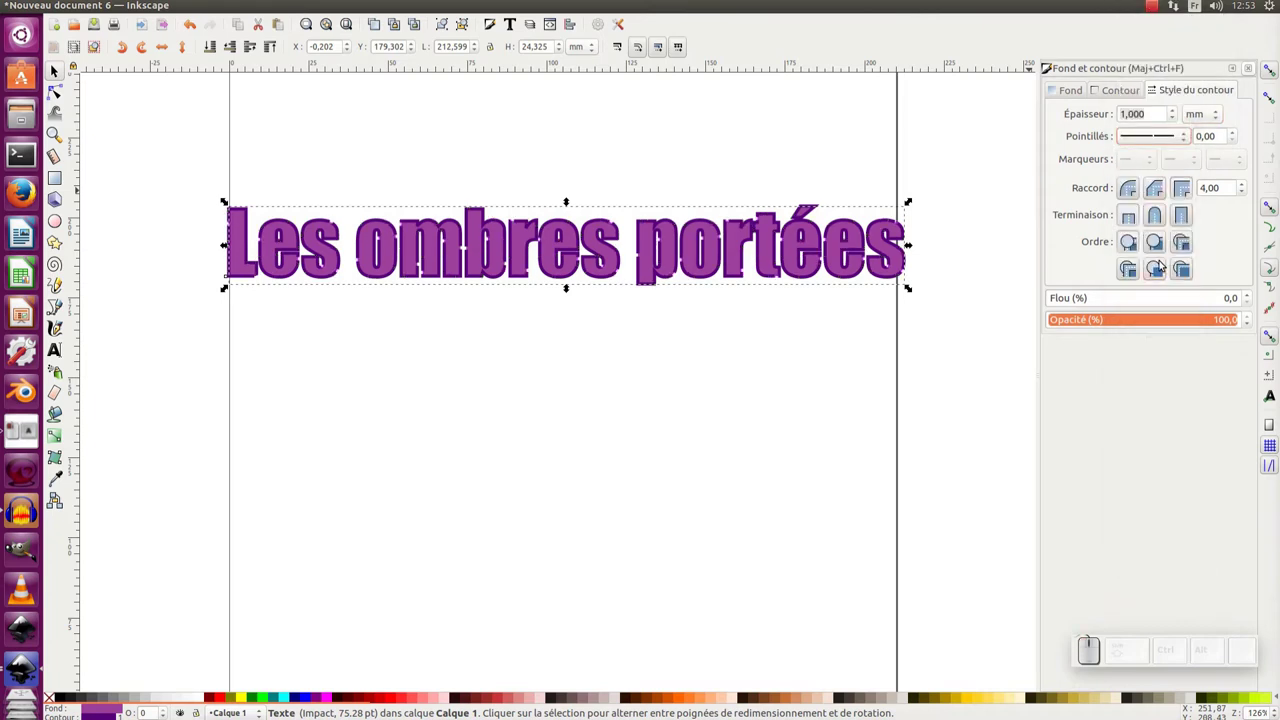
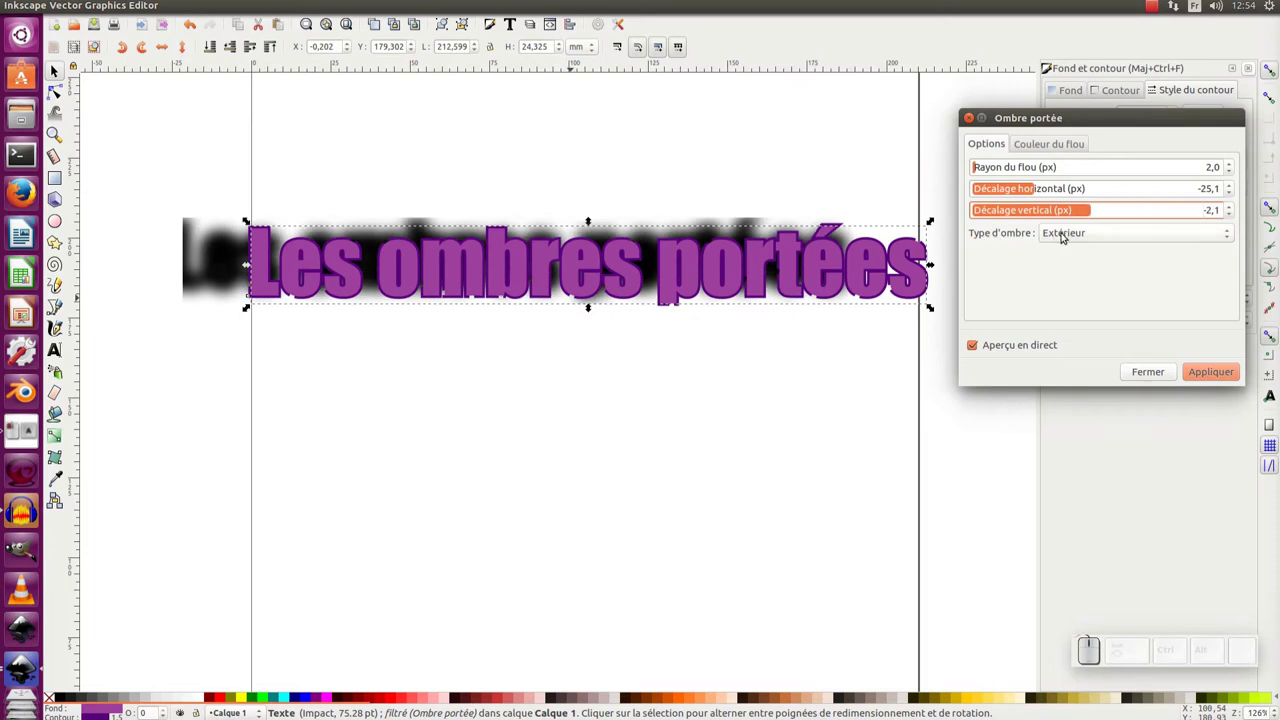
Step: Try the outer cutout and other shadow types in the Ombre portée dialog
left_click(1075, 229)
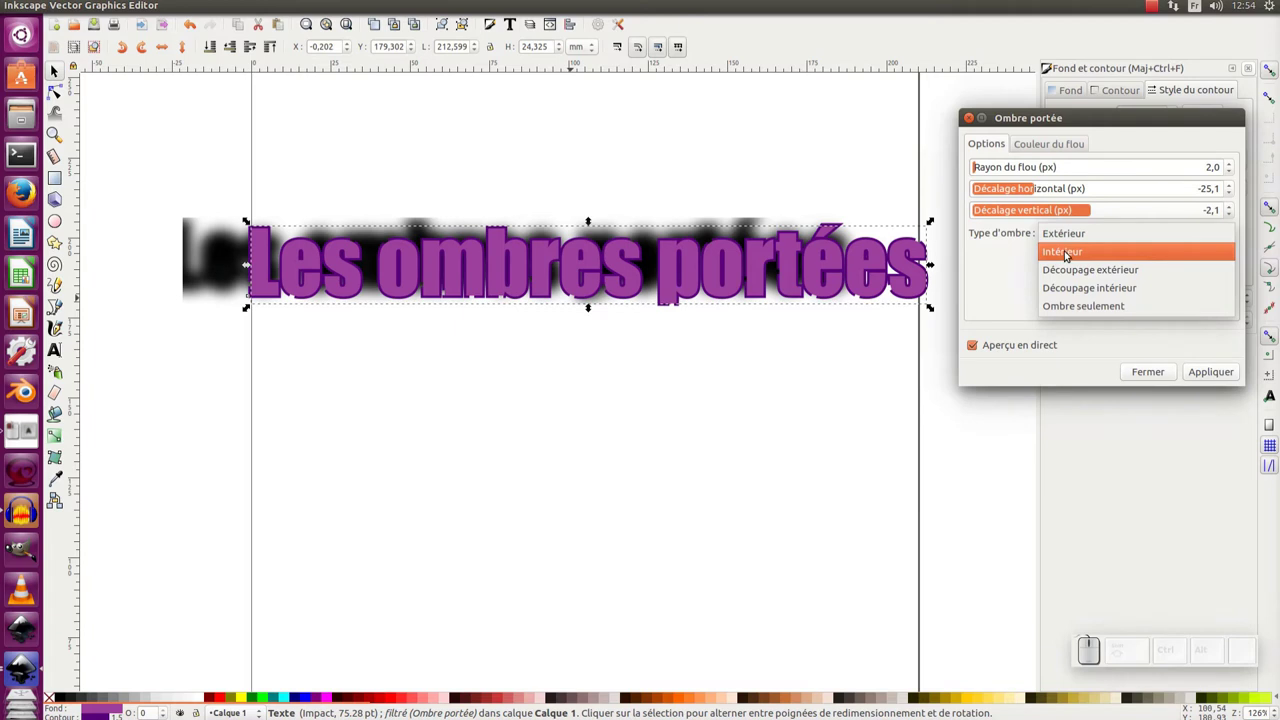
left_click(1068, 257)
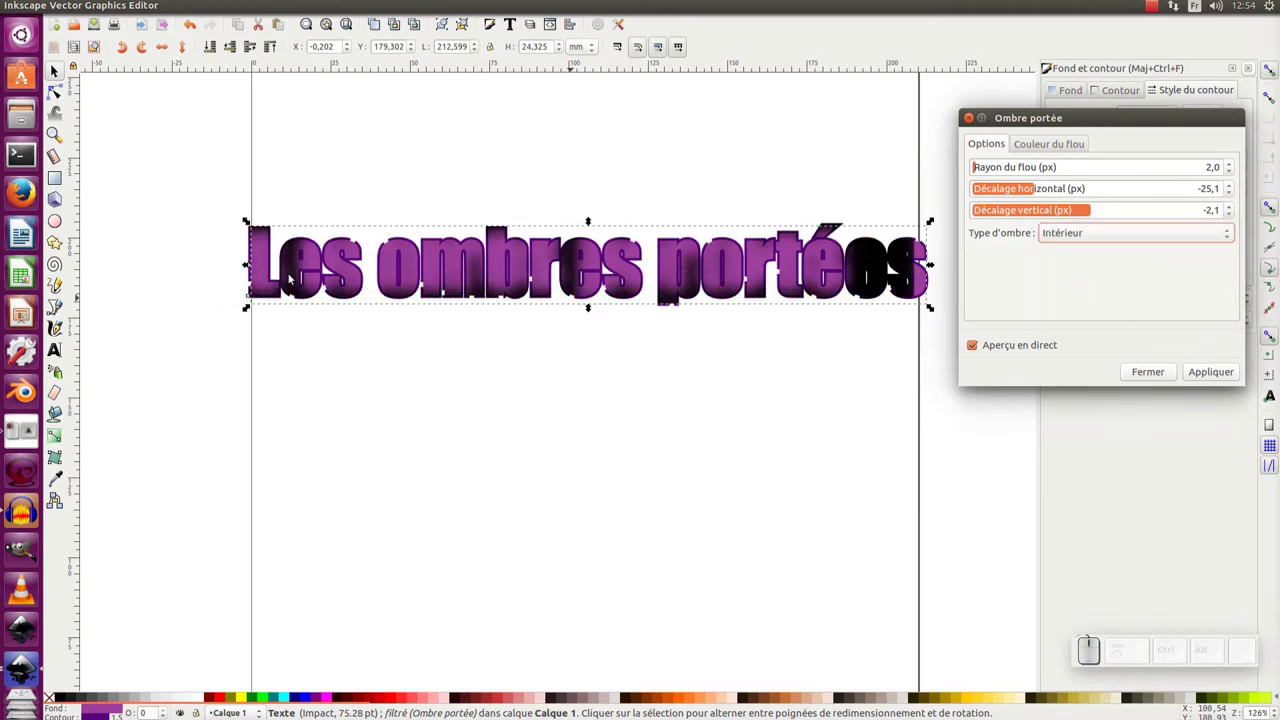
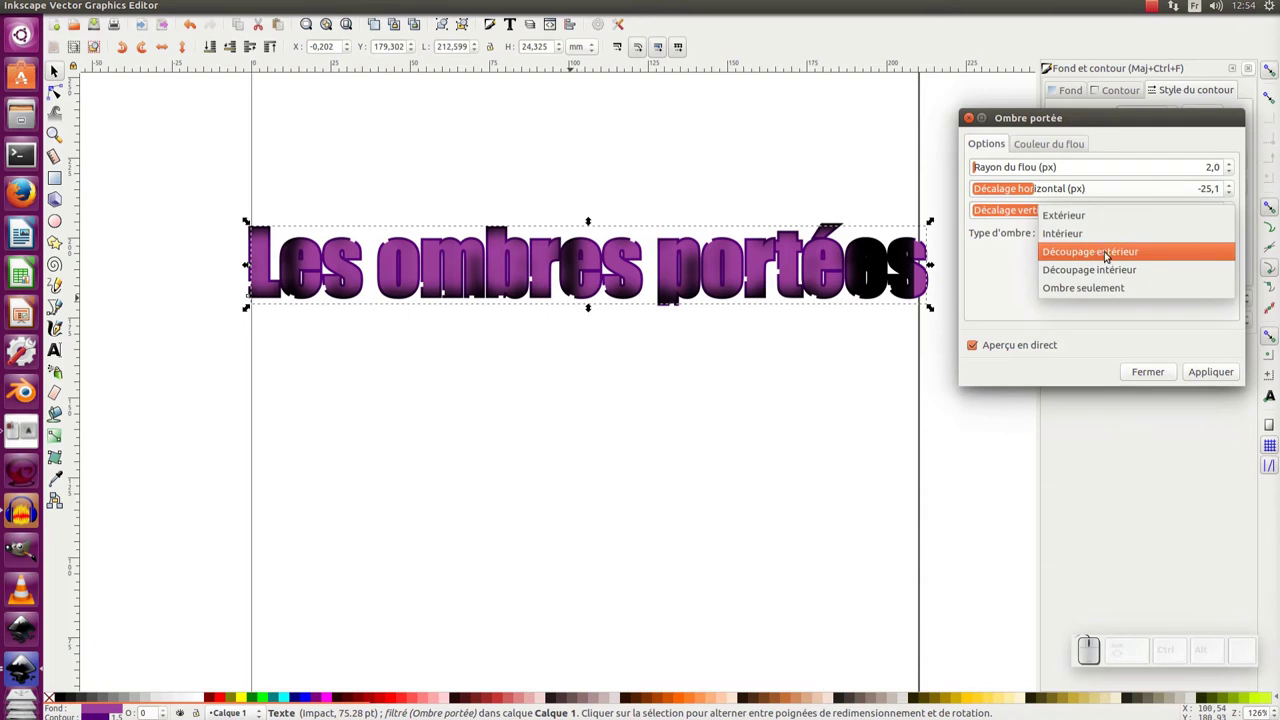
left_click(1109, 252)
left_click(1116, 233)
left_click_drag(1117, 240, 1117, 259)
Step: Settle on the Extérieur type so the black shadow is cast outside the letters
left_click(1116, 238)
left_click(1112, 253)
left_click(1112, 237)
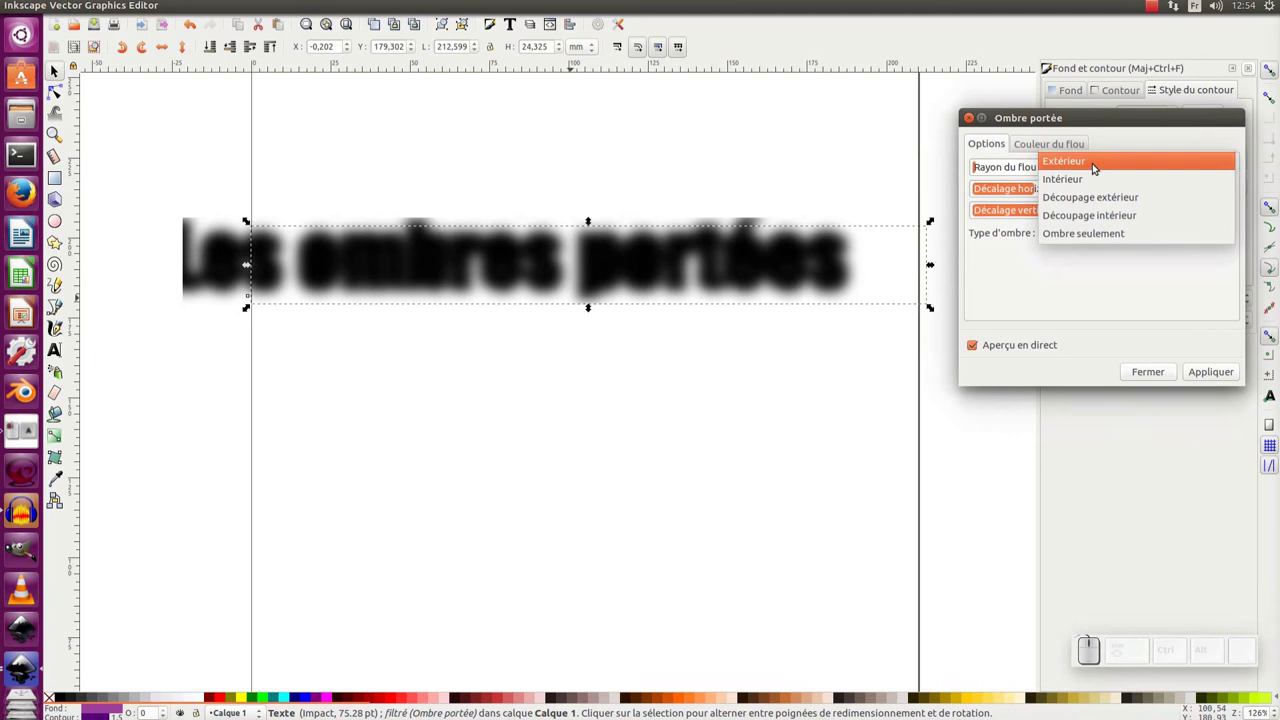
left_click(1095, 169)
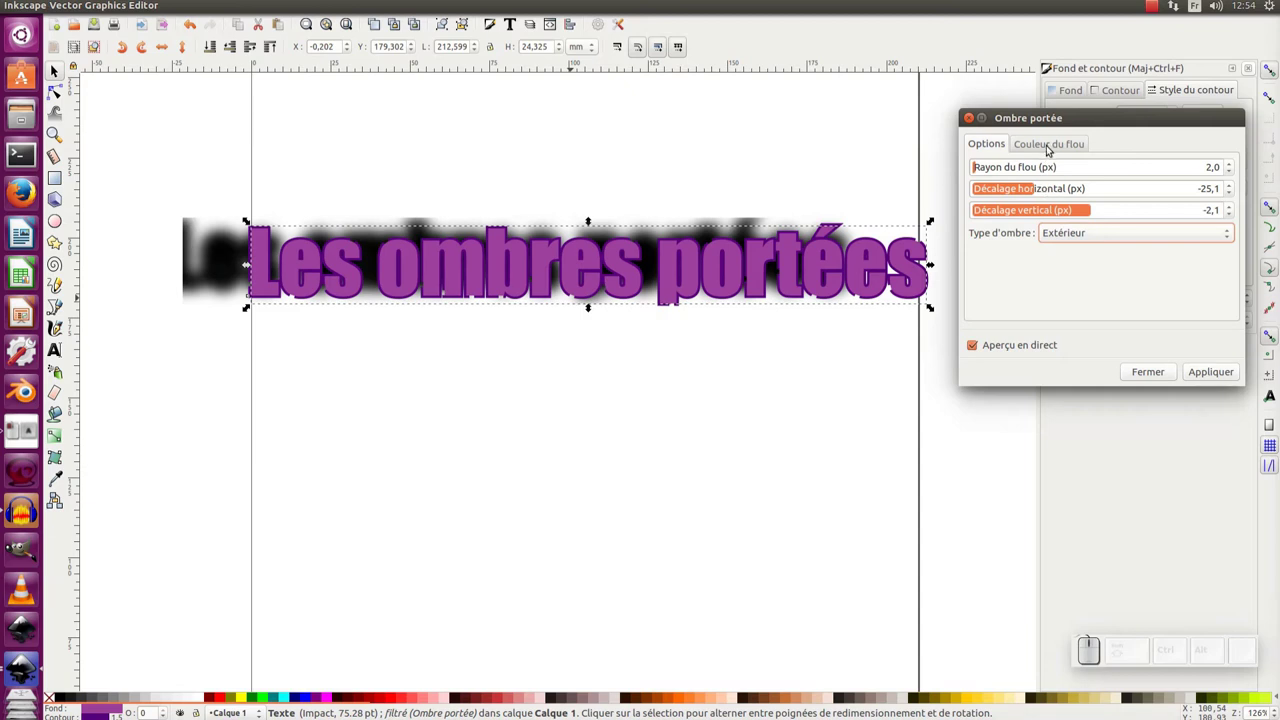
Step: In Couleur du flou, toggle object colour off and pick red b62828 with the eyedropper
left_click(1054, 145)
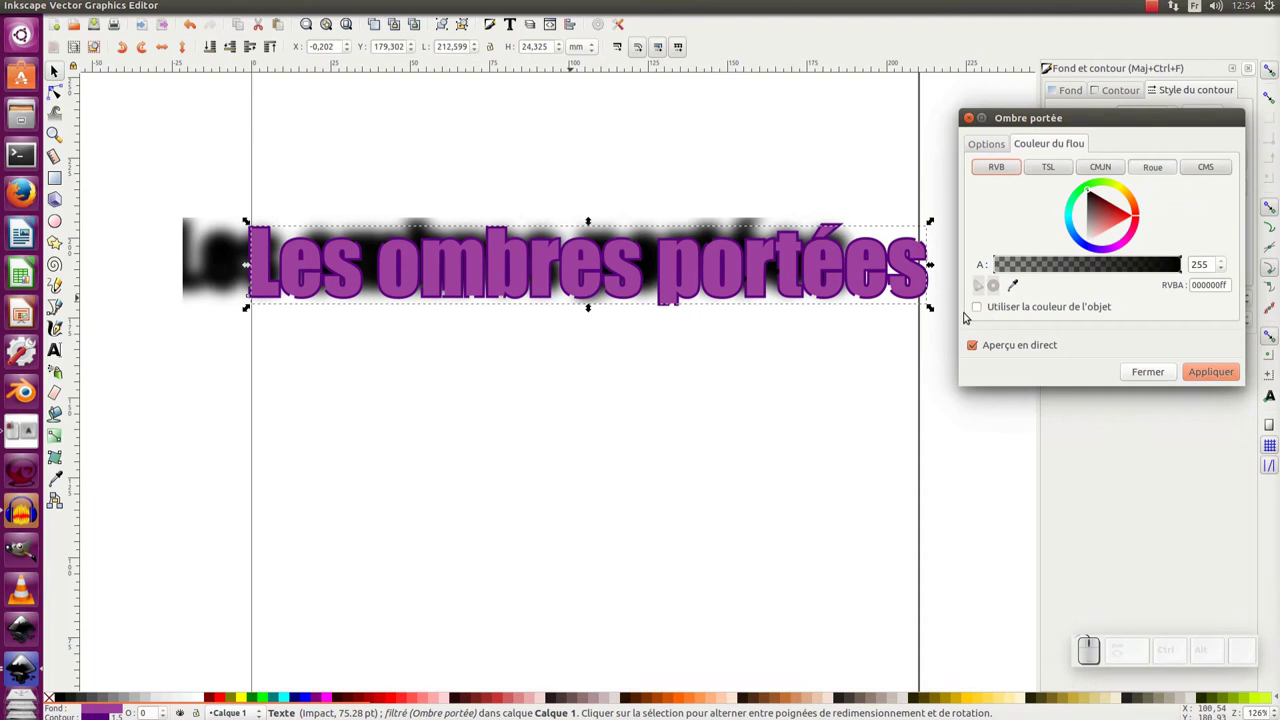
left_click(984, 307)
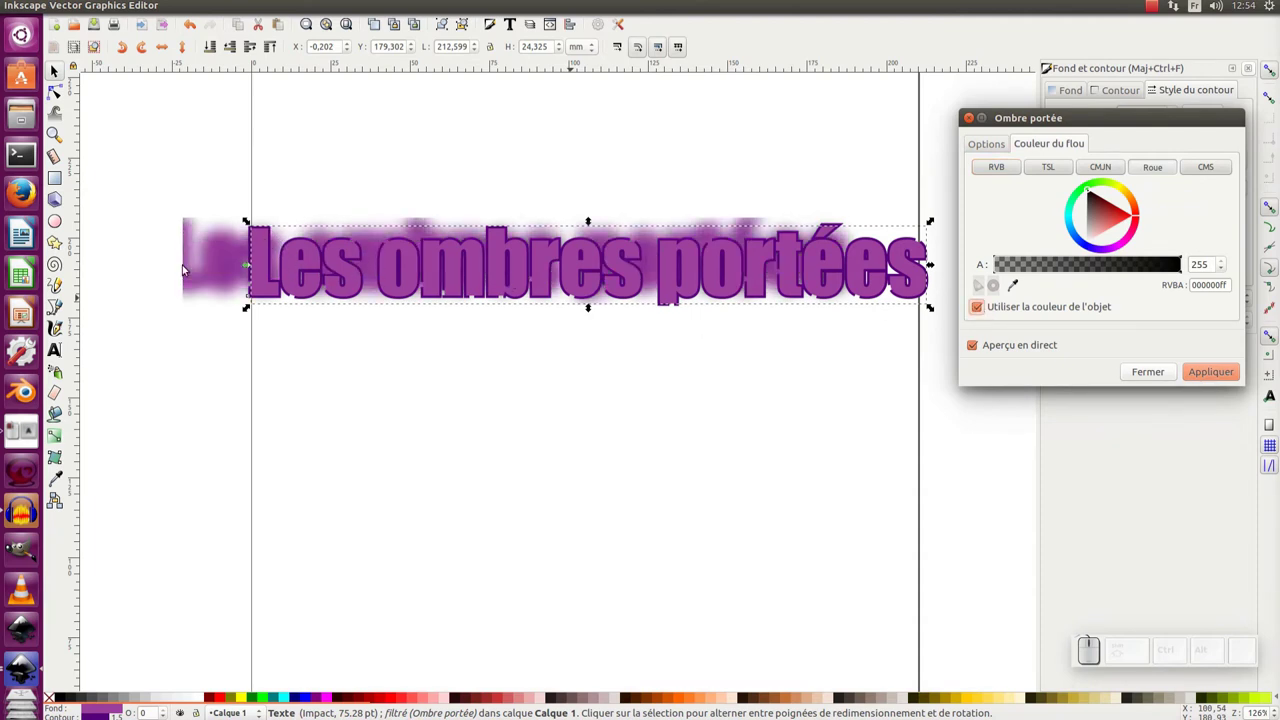
left_click(980, 307)
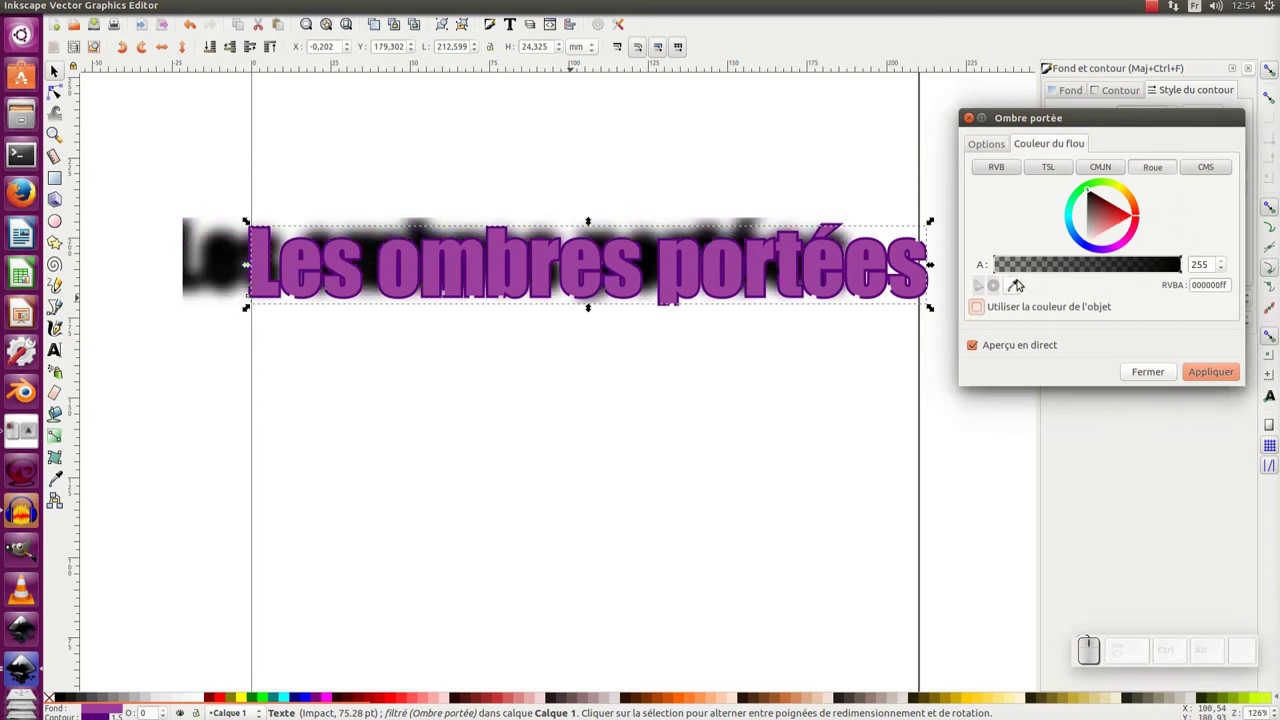
left_click(1013, 283)
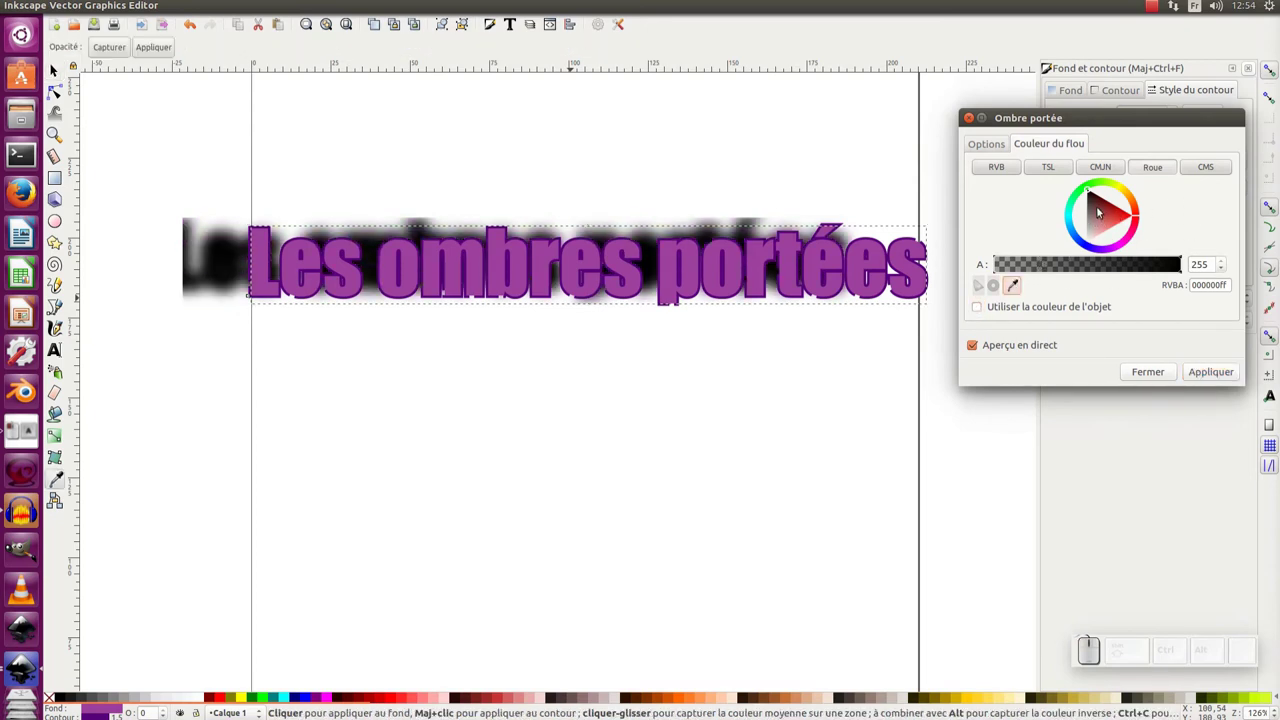
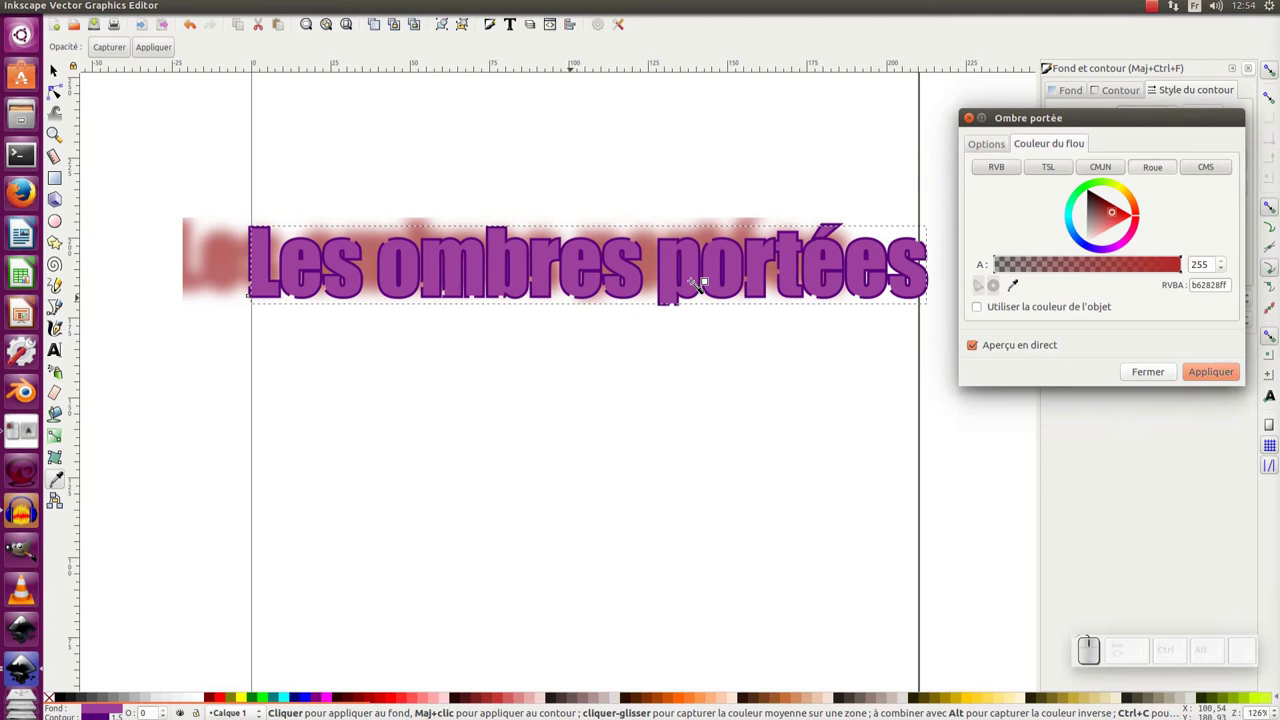
left_click(971, 346)
left_click(974, 350)
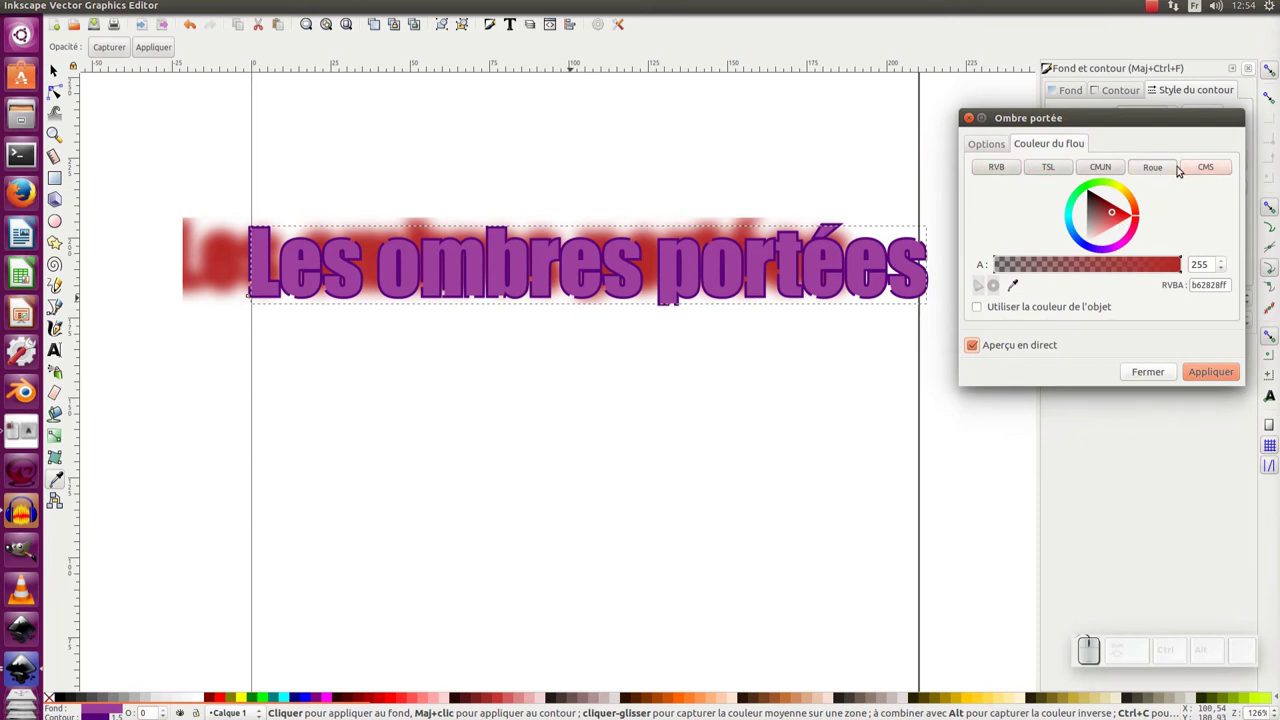
Step: Check the colour-managed options and apply the red shadow colour to the title
left_click(991, 167)
left_click(1216, 165)
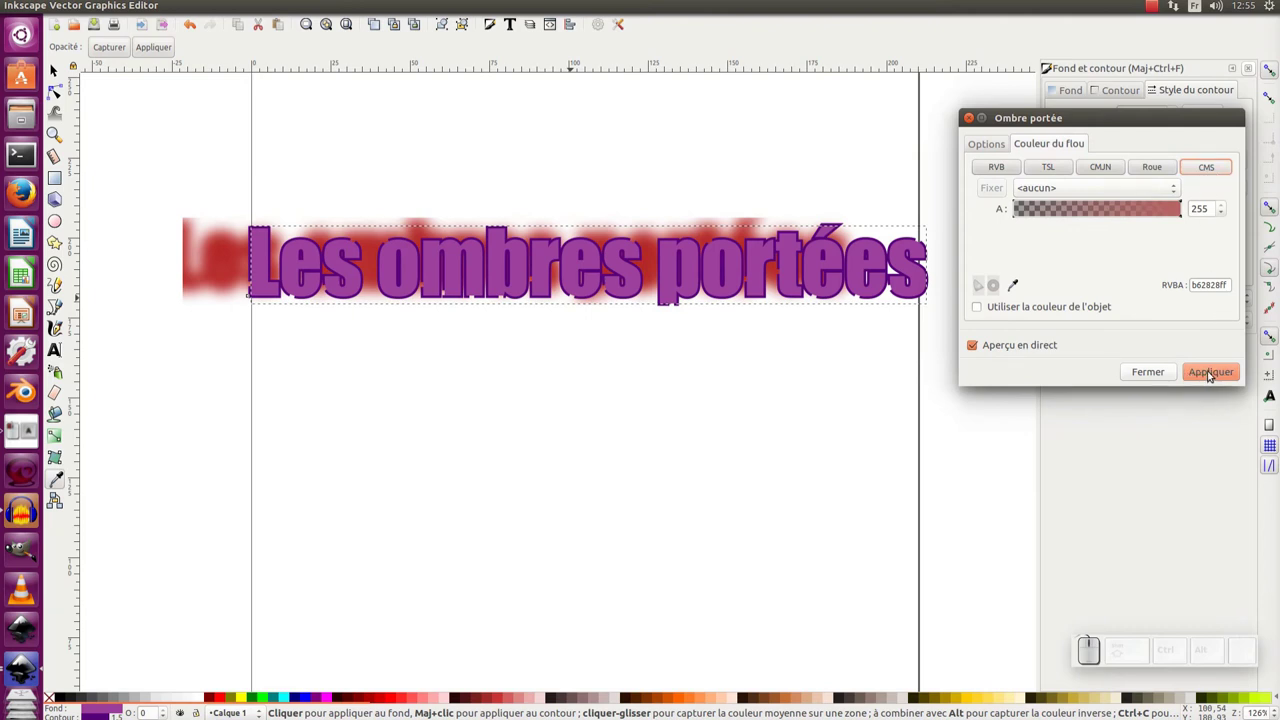
left_click(1210, 371)
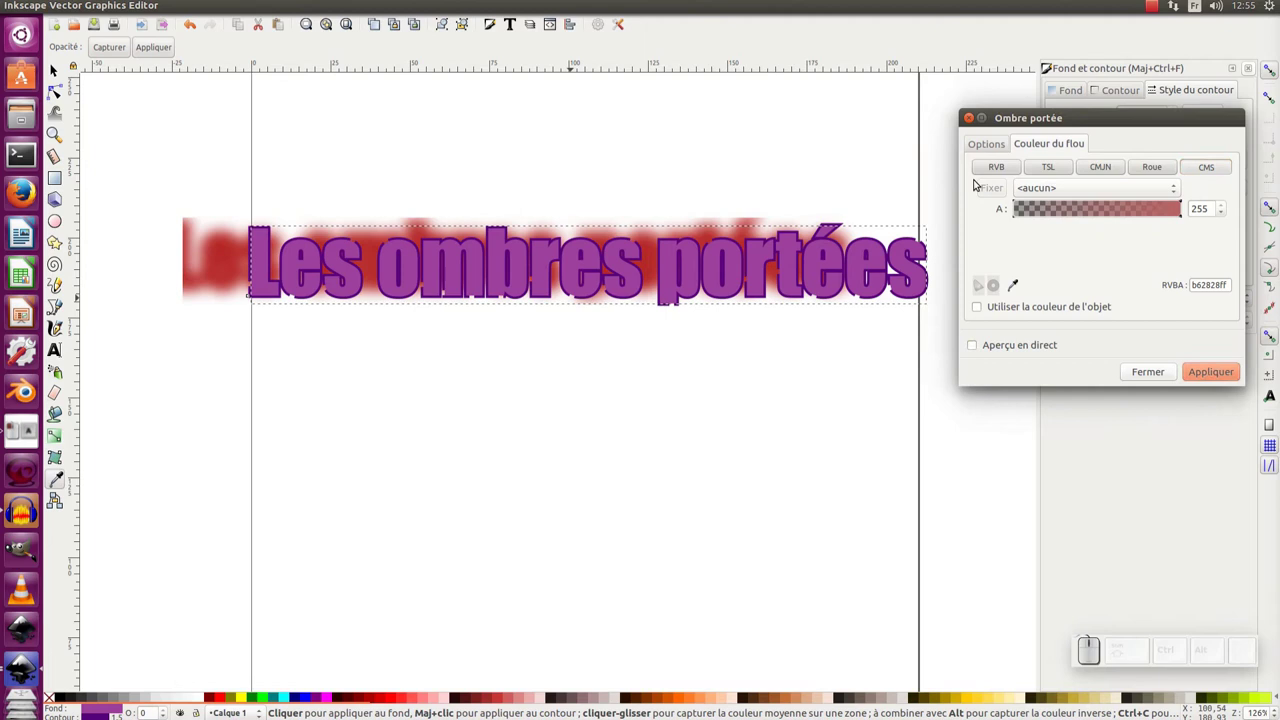
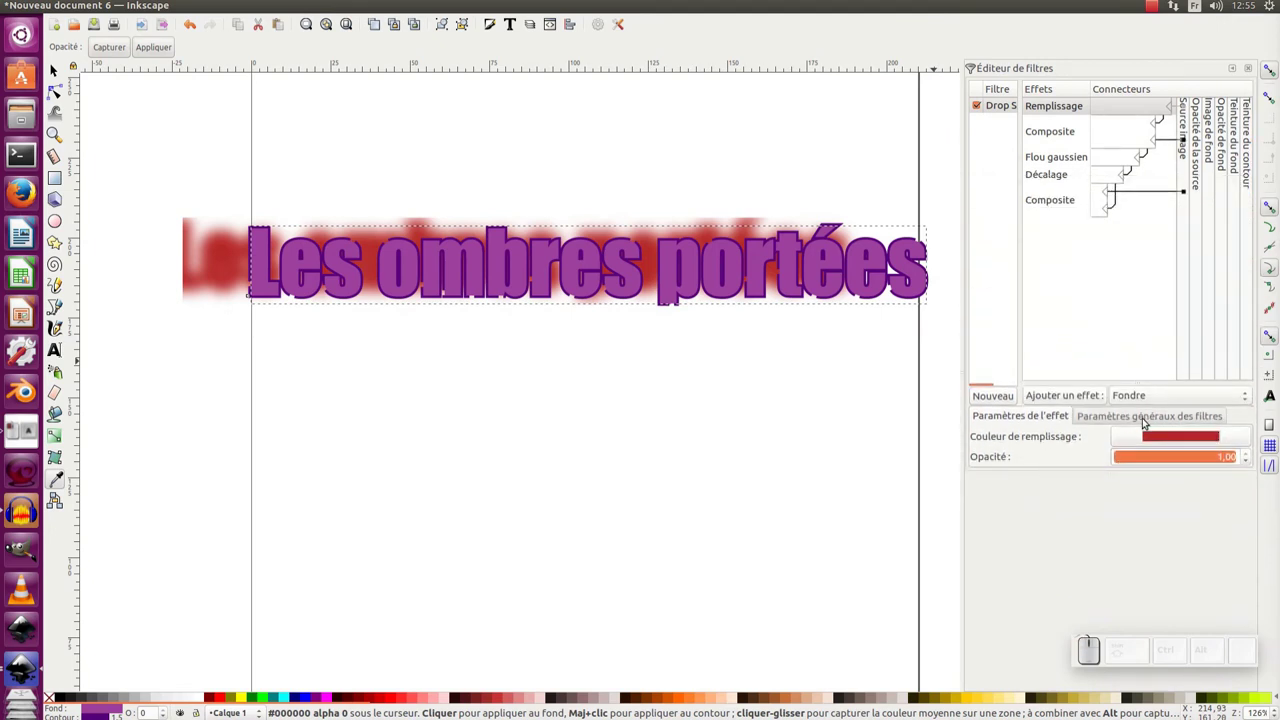
Step: Widen the filter region to 4 × 4 and set the Décalage Delta X to -74.3
left_click(1173, 415)
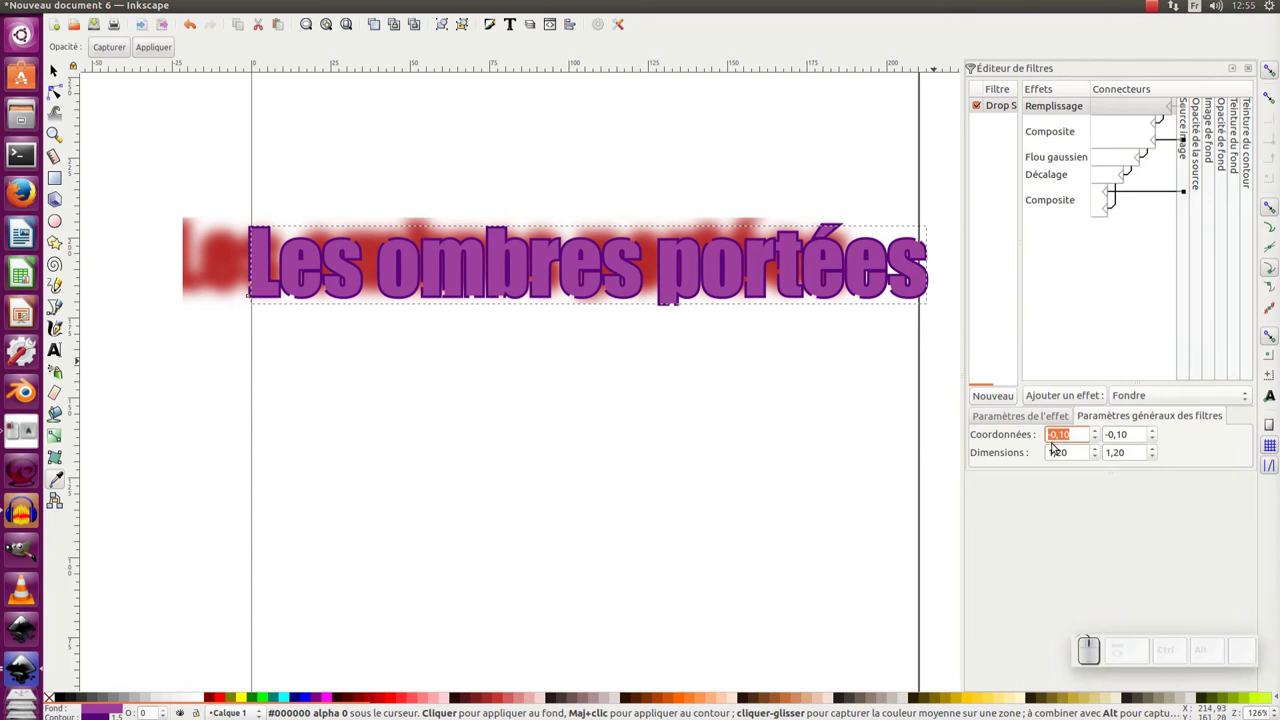
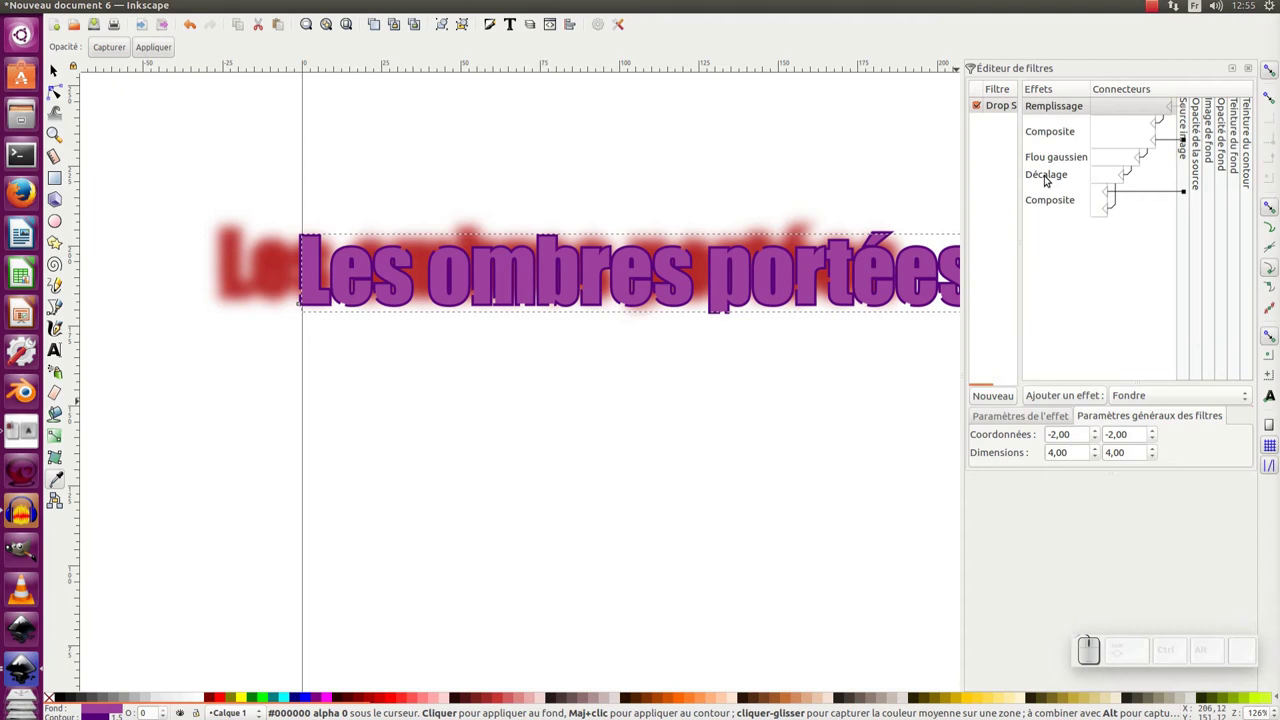
left_click(1049, 175)
left_click(1027, 421)
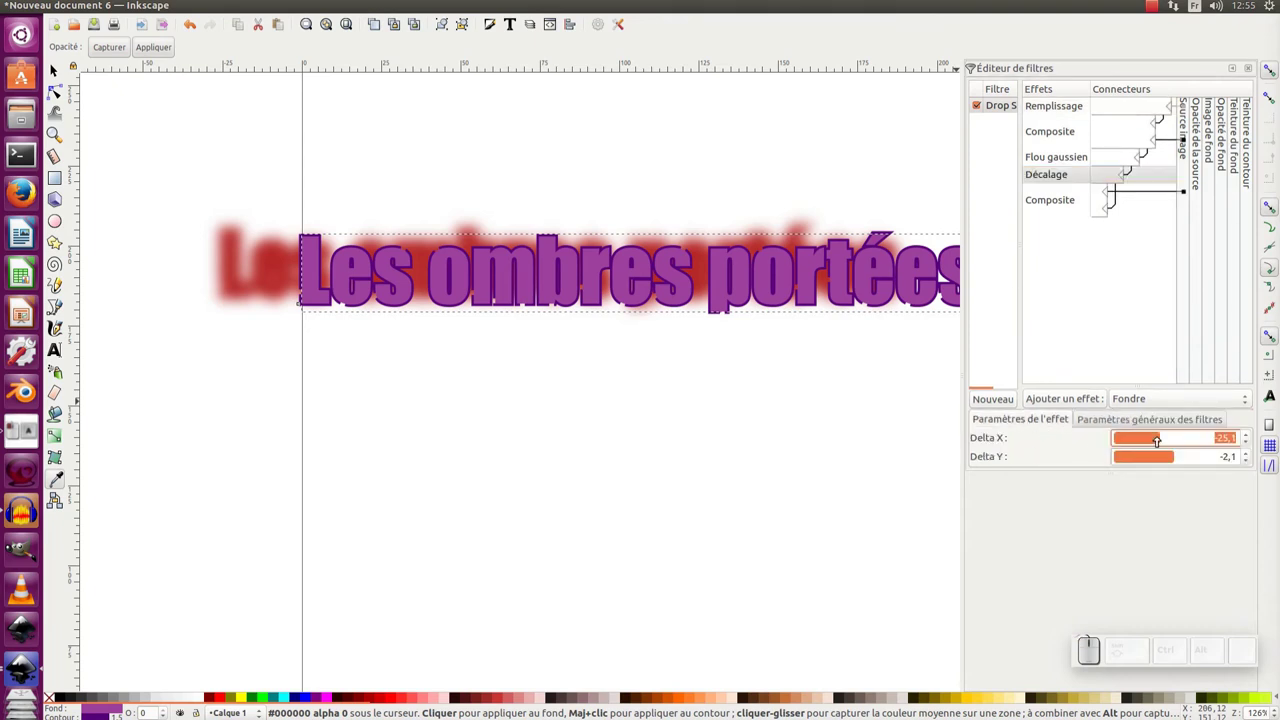
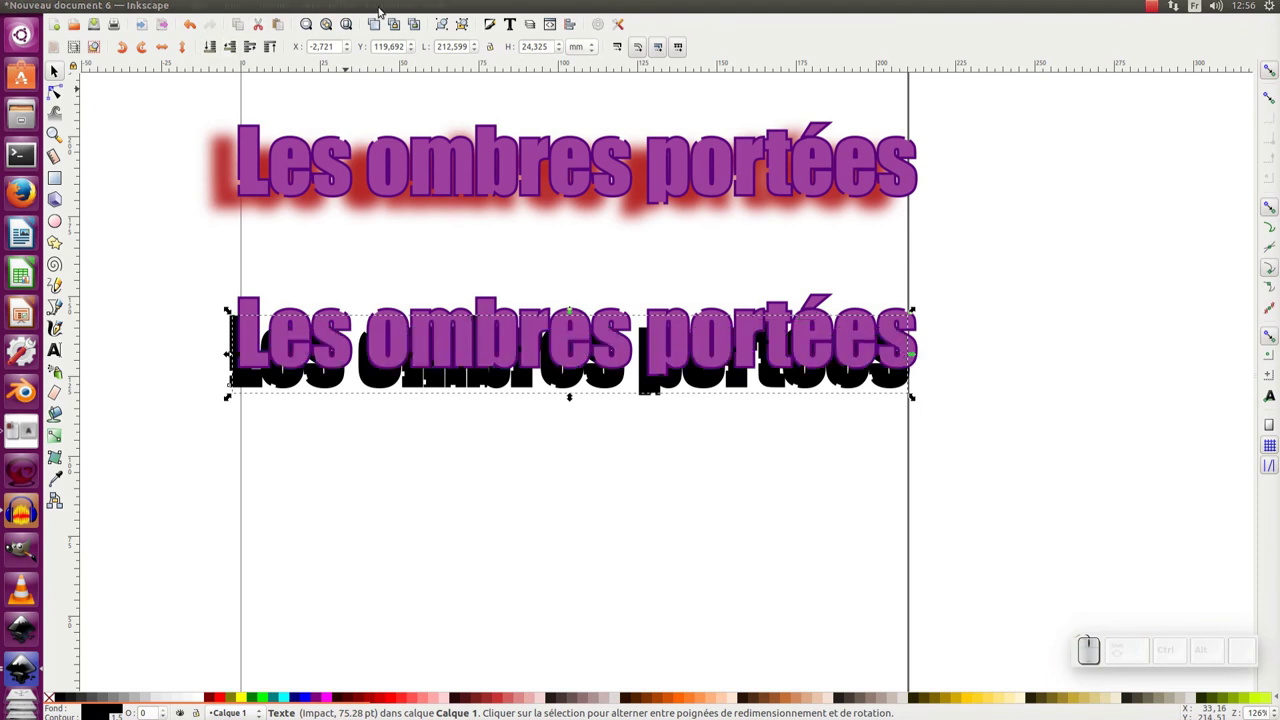
Step: Set Flou to 6 on the second title's black duplicate shadow
left_click(495, 22)
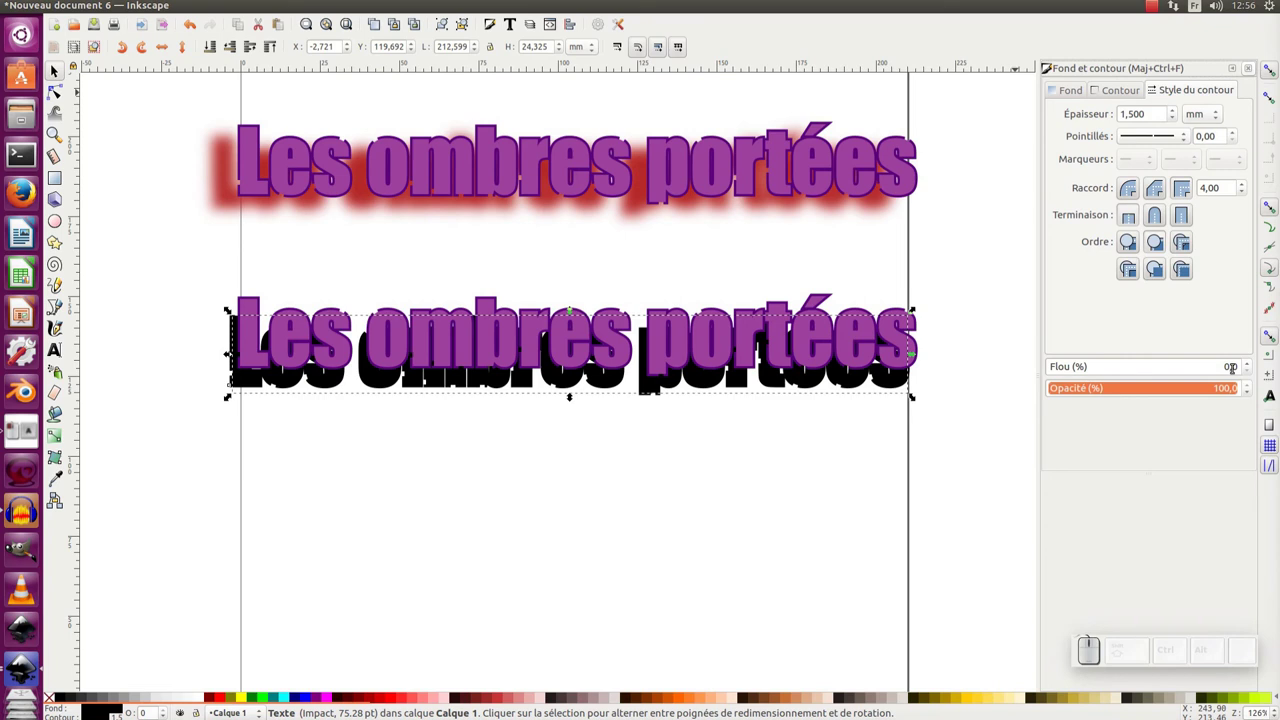
left_click(1248, 364)
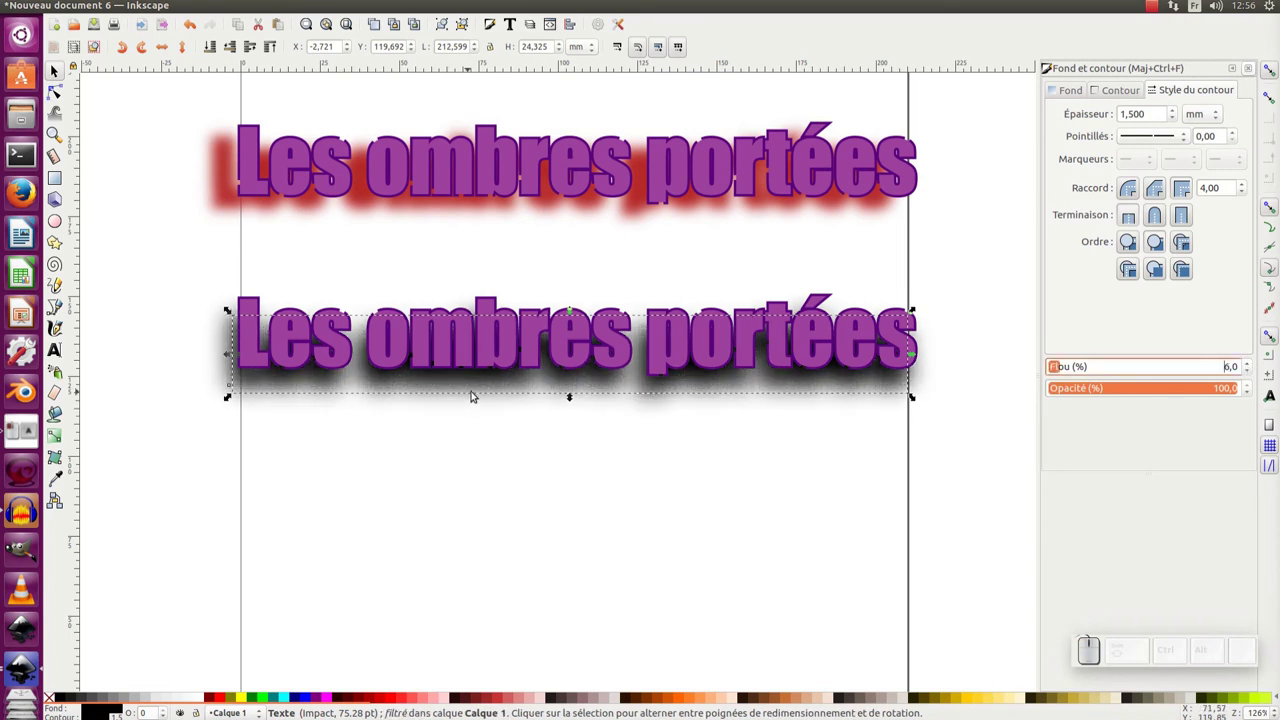
Step: Move the blurred second title slightly and start editing the title text for a third copy
left_click_drag(582, 381, 637, 441)
middle_click(634, 438)
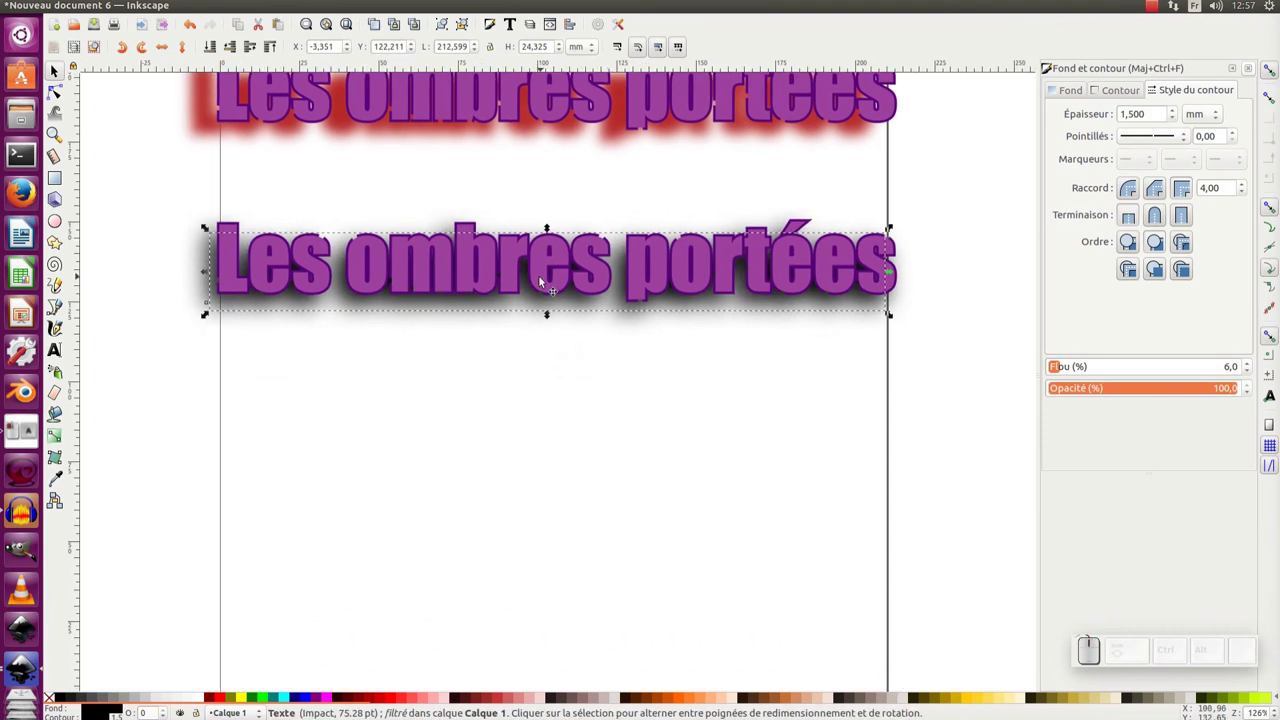
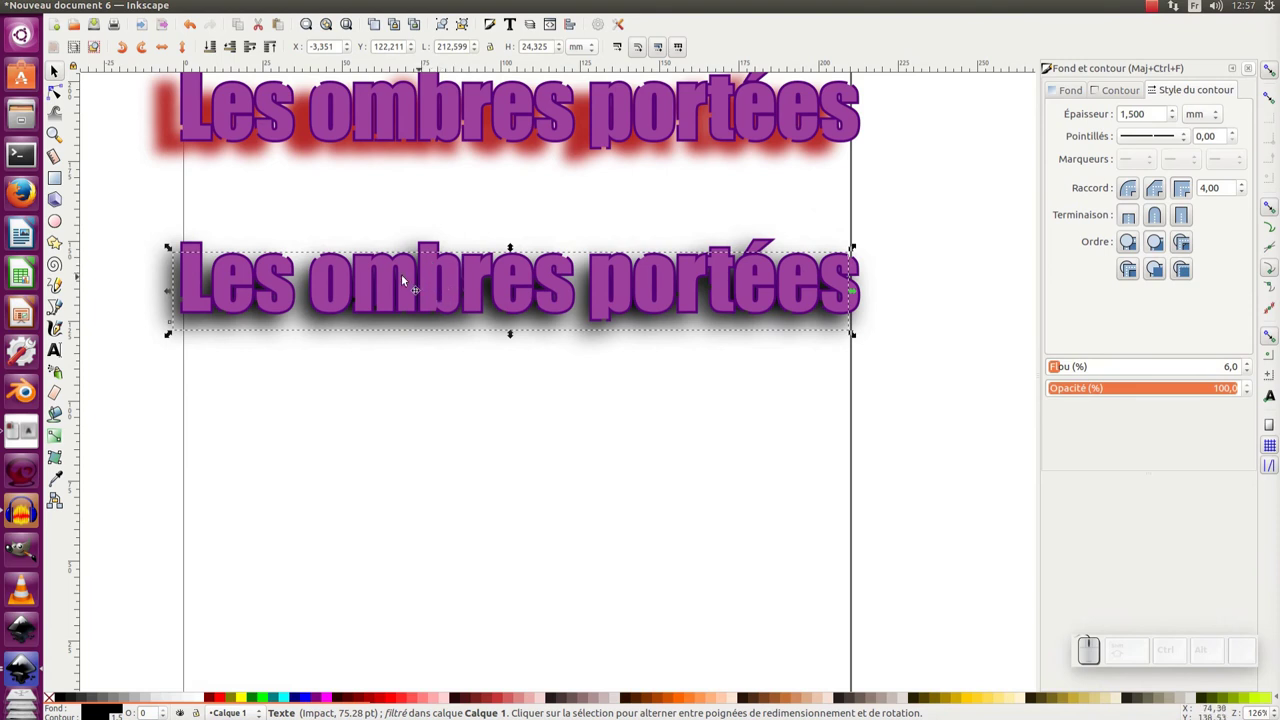
left_click(58, 346)
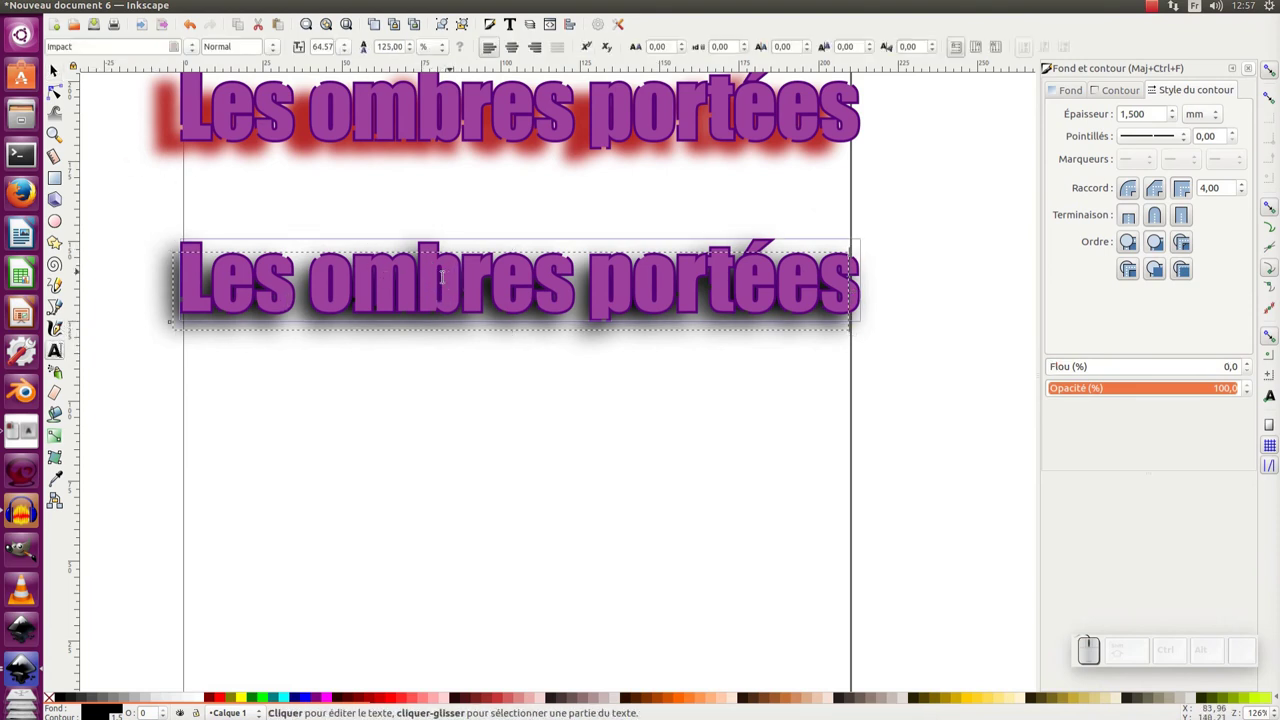
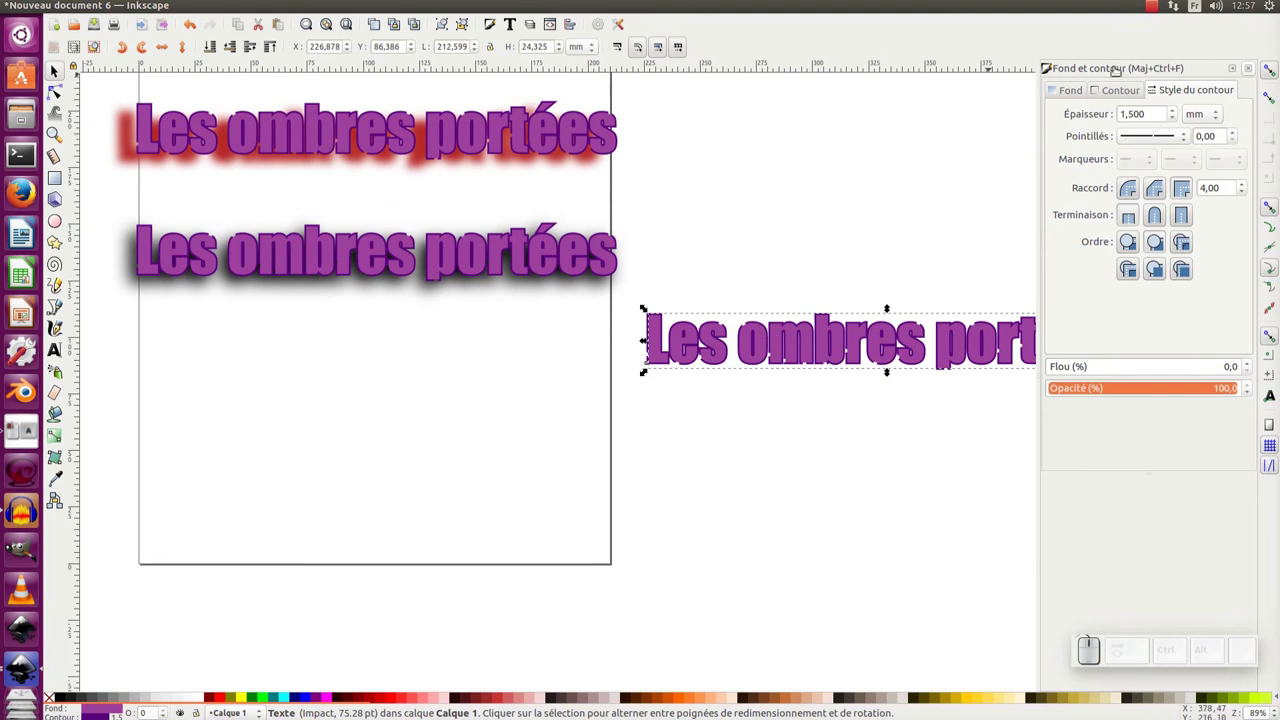
Step: Make the third title black, clone it beneath, and blur the clone to 4 as a soft shadow
left_click(1135, 88)
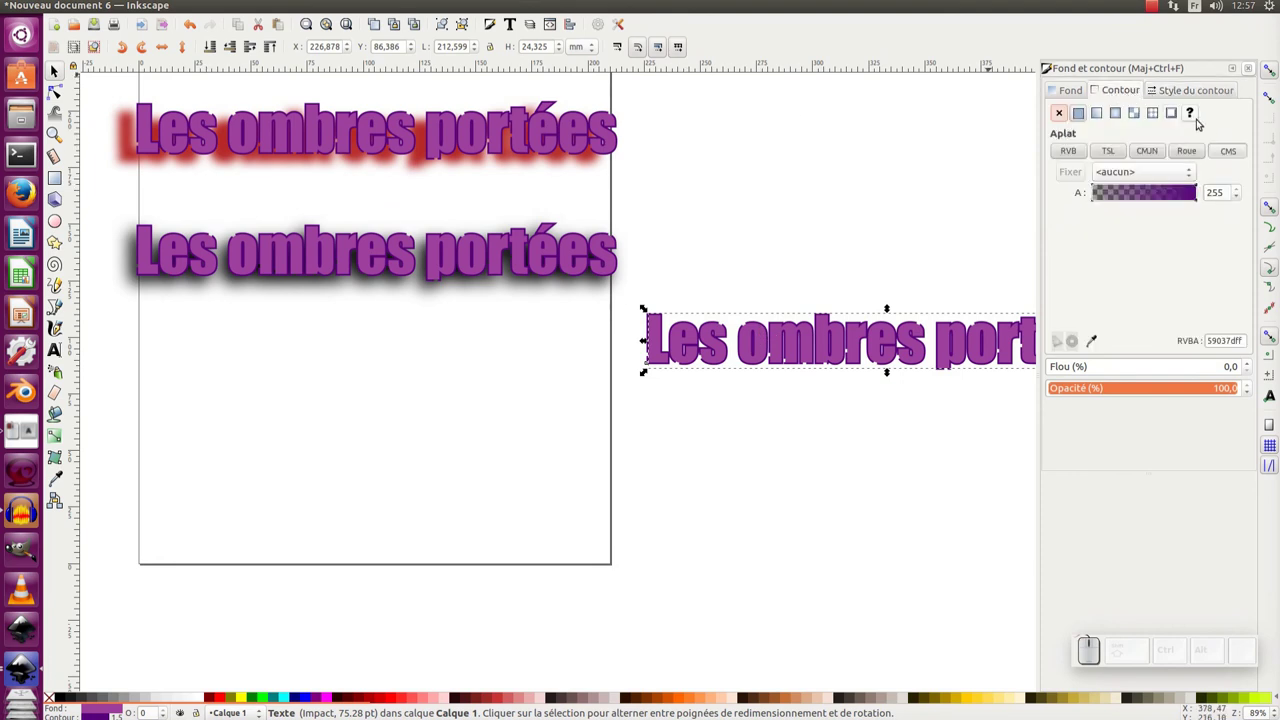
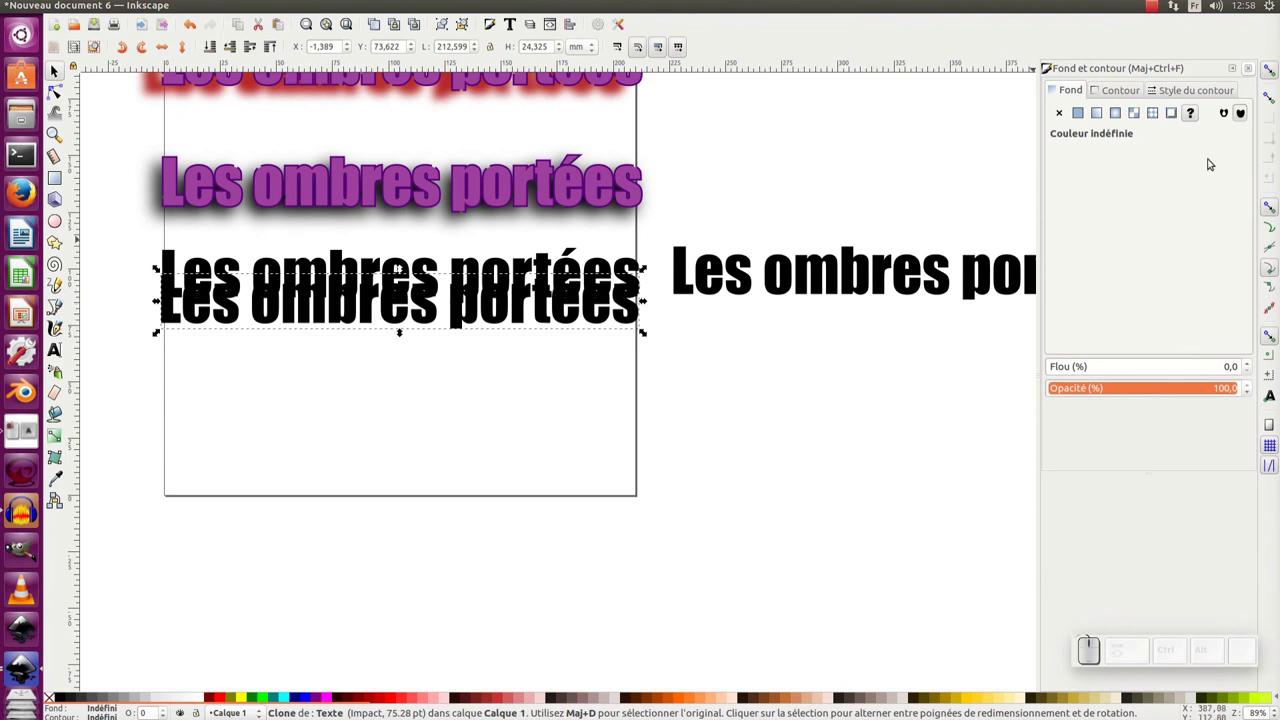
left_click(1249, 365)
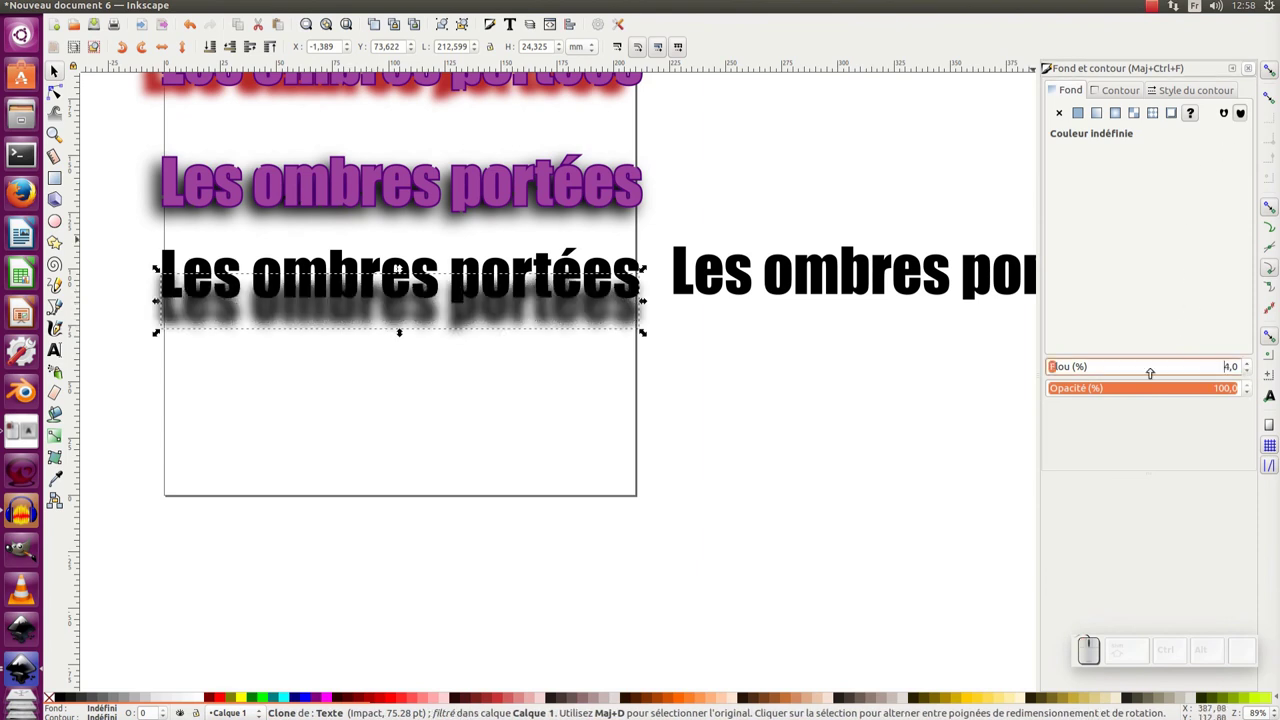